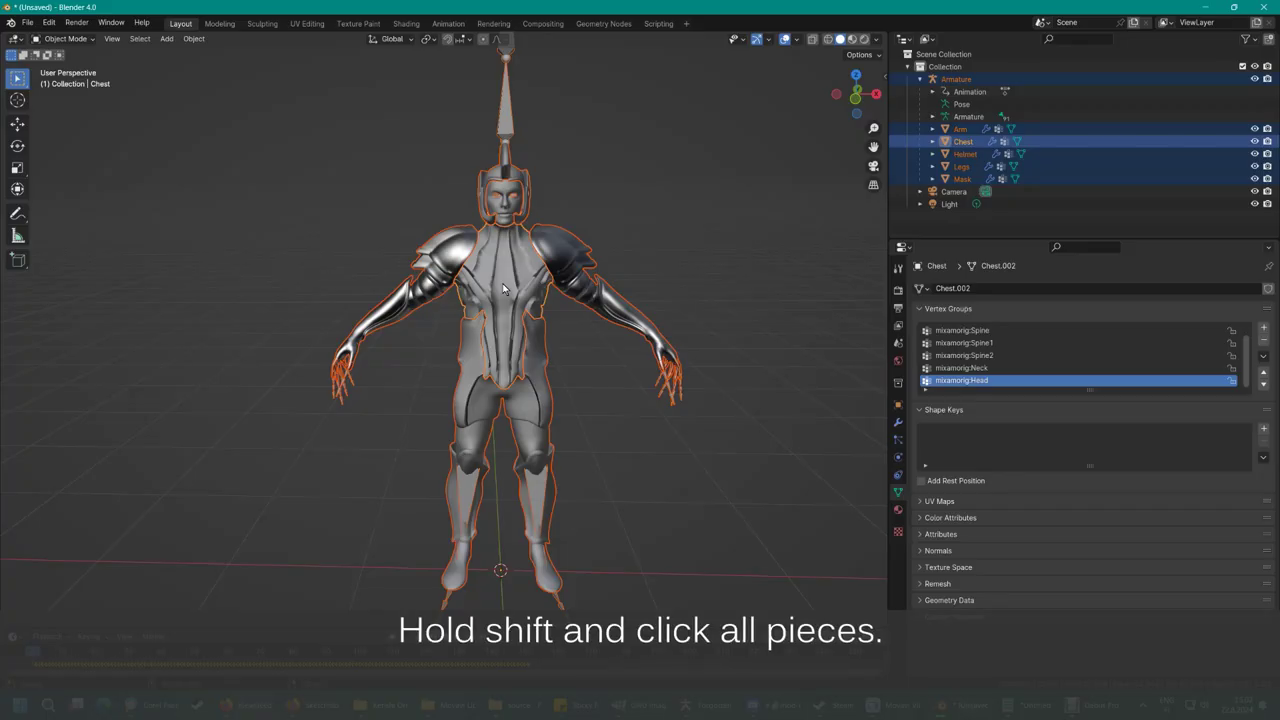
- Add each armour mesh piece and the armature to the selection for joining with Ctrl+J
double_click(506, 197)
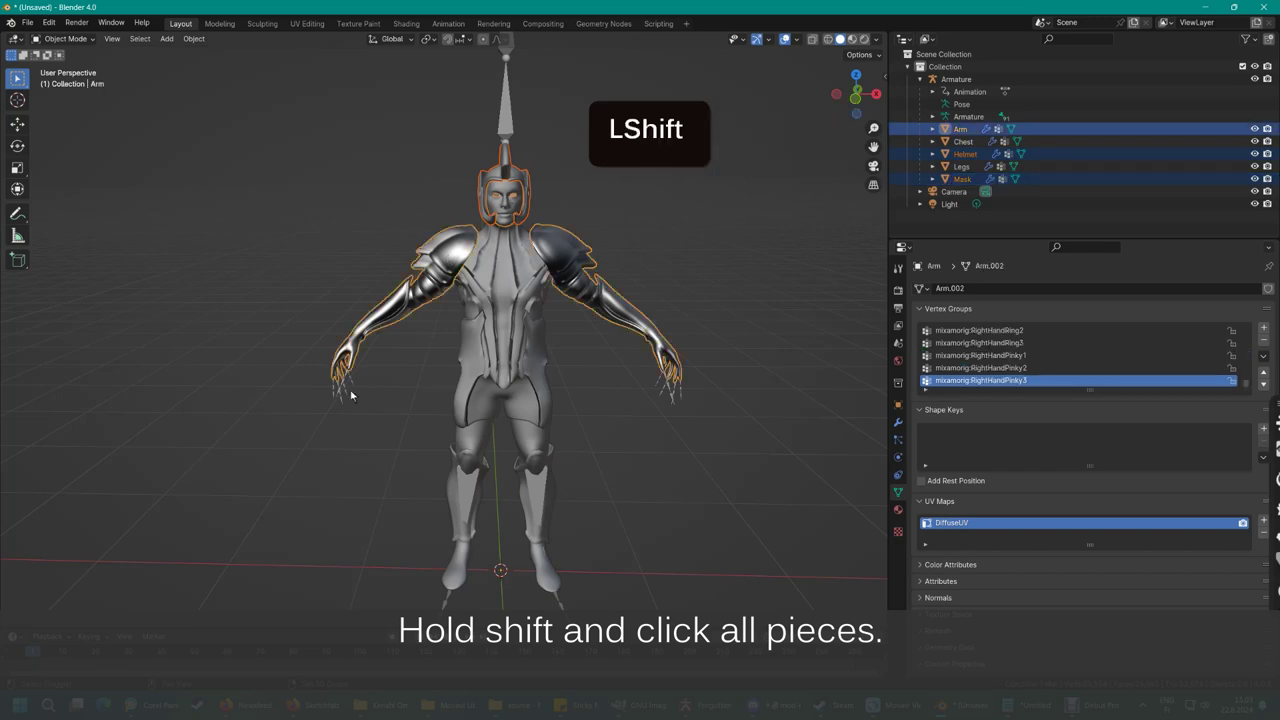
click(531, 443)
click(503, 307)
key(ctrl+j)
click(605, 354)
click(505, 124)
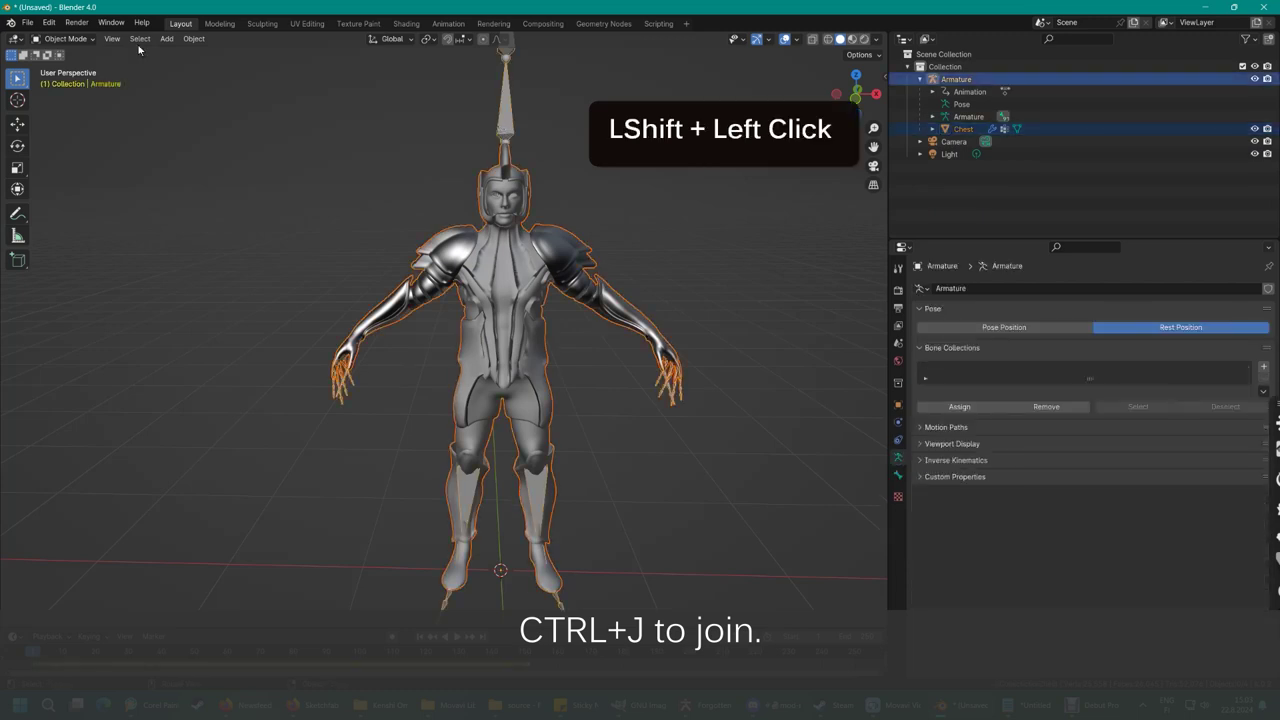
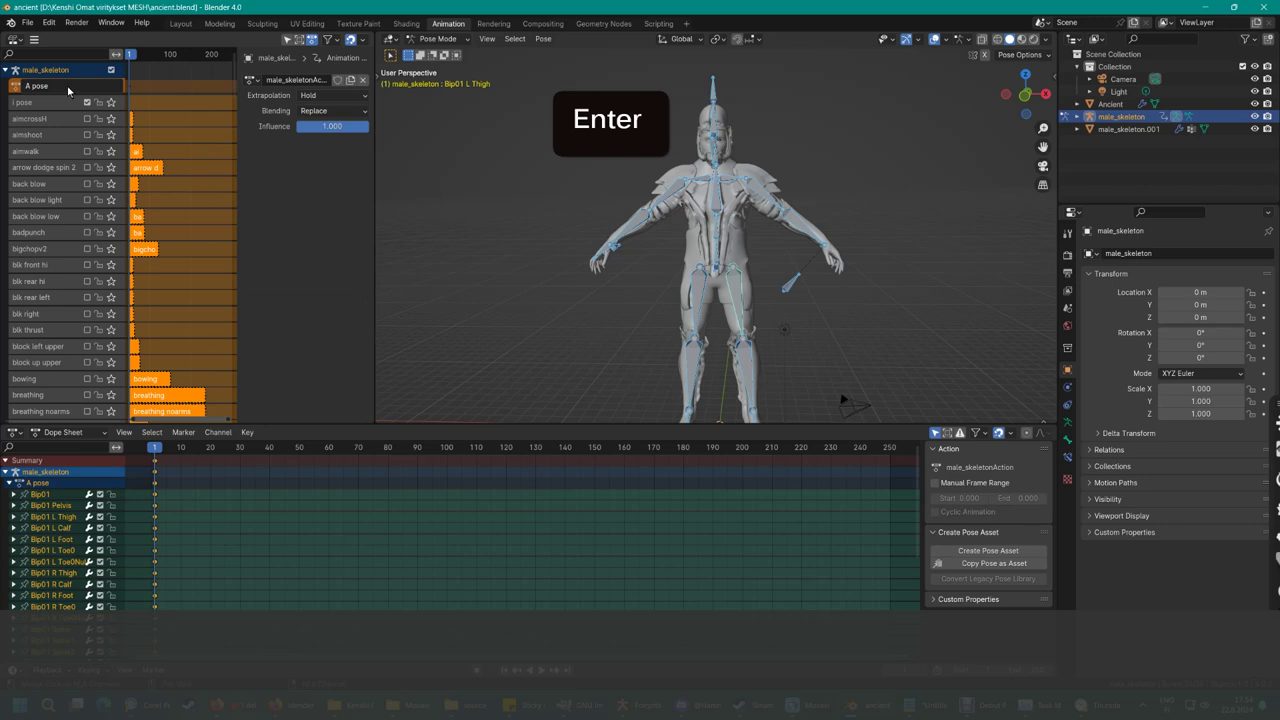
- Pick the A pose action and push it down as its own NLA track strip
click(84, 89)
key(Return)
click(114, 91)
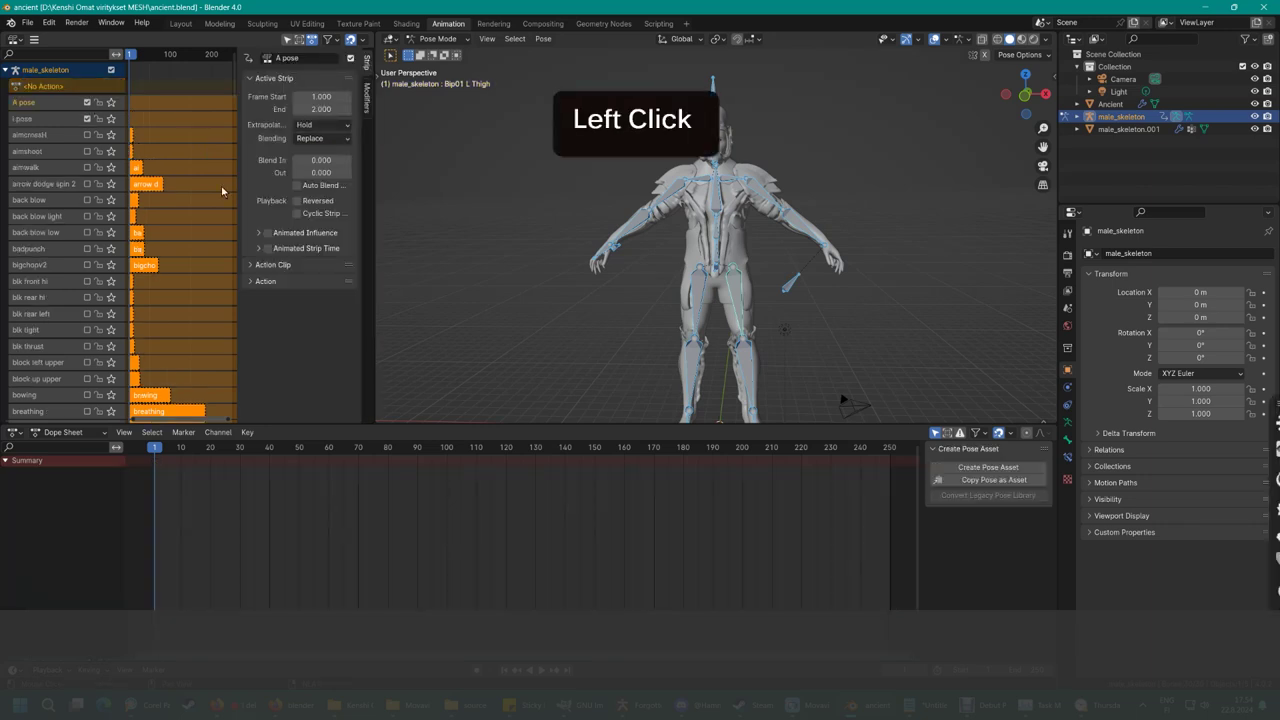
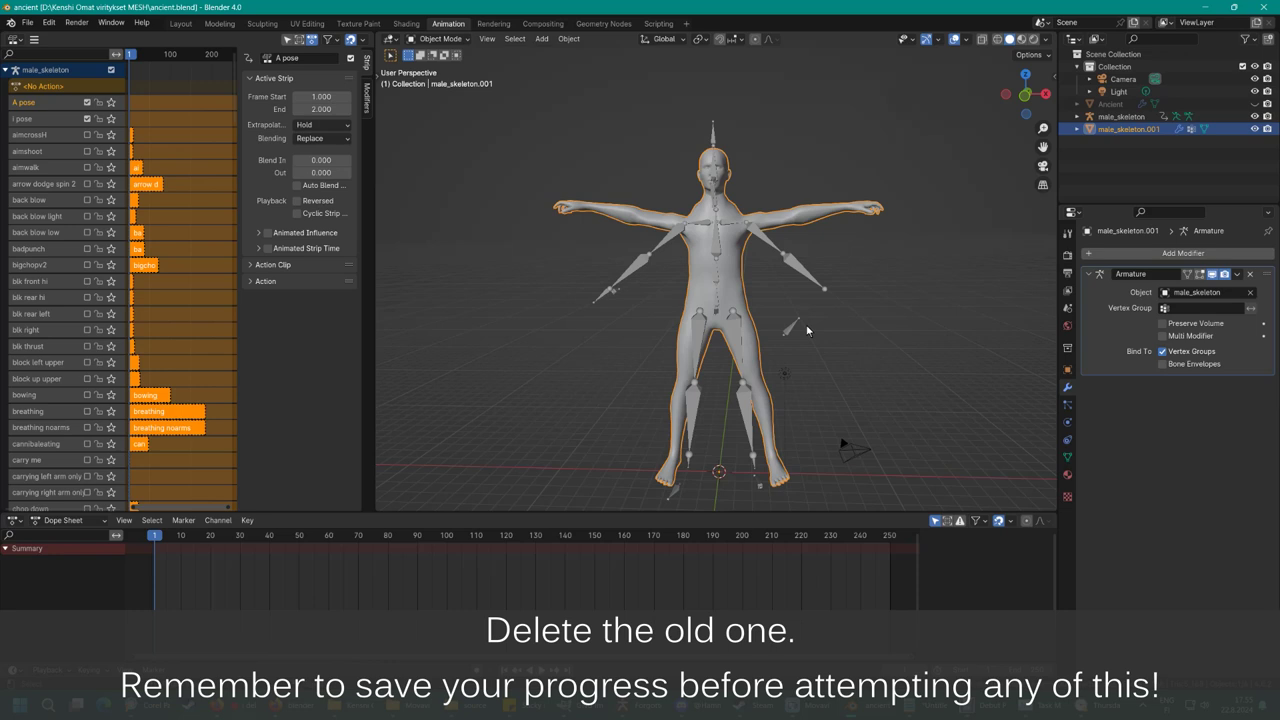
- Select the skeleton and apply its current A pose as the rest pose
click(758, 232)
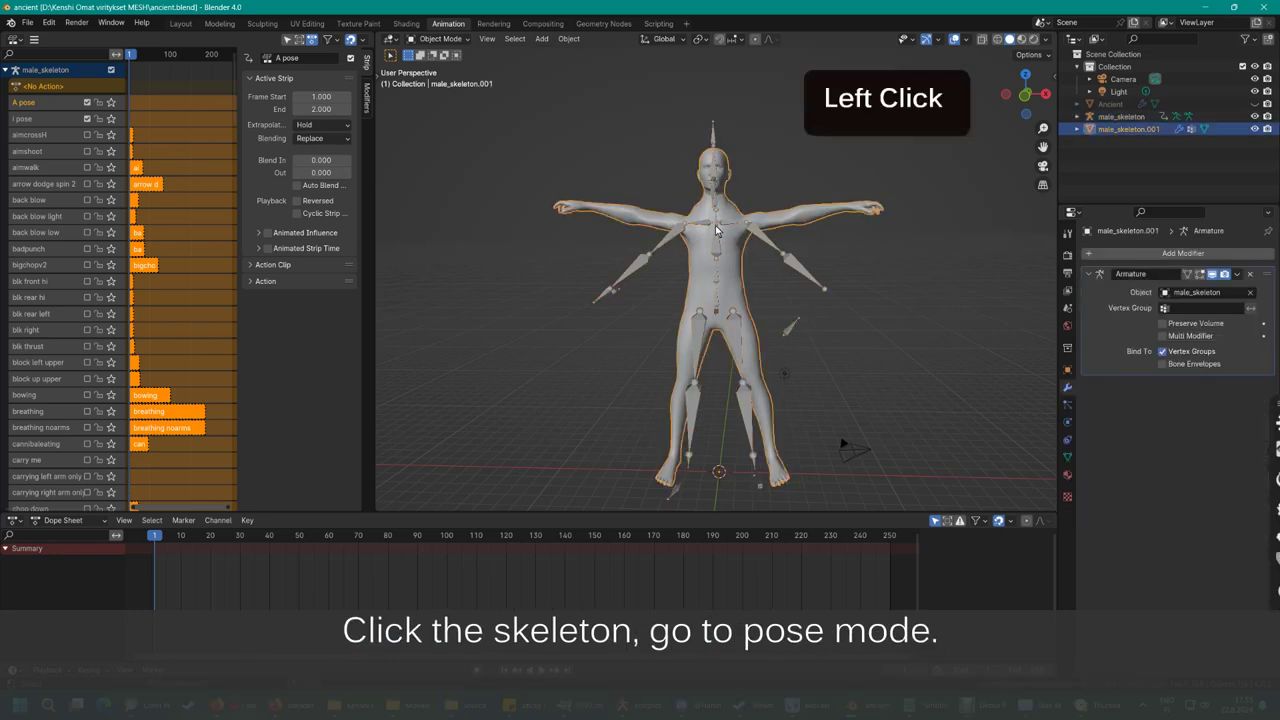
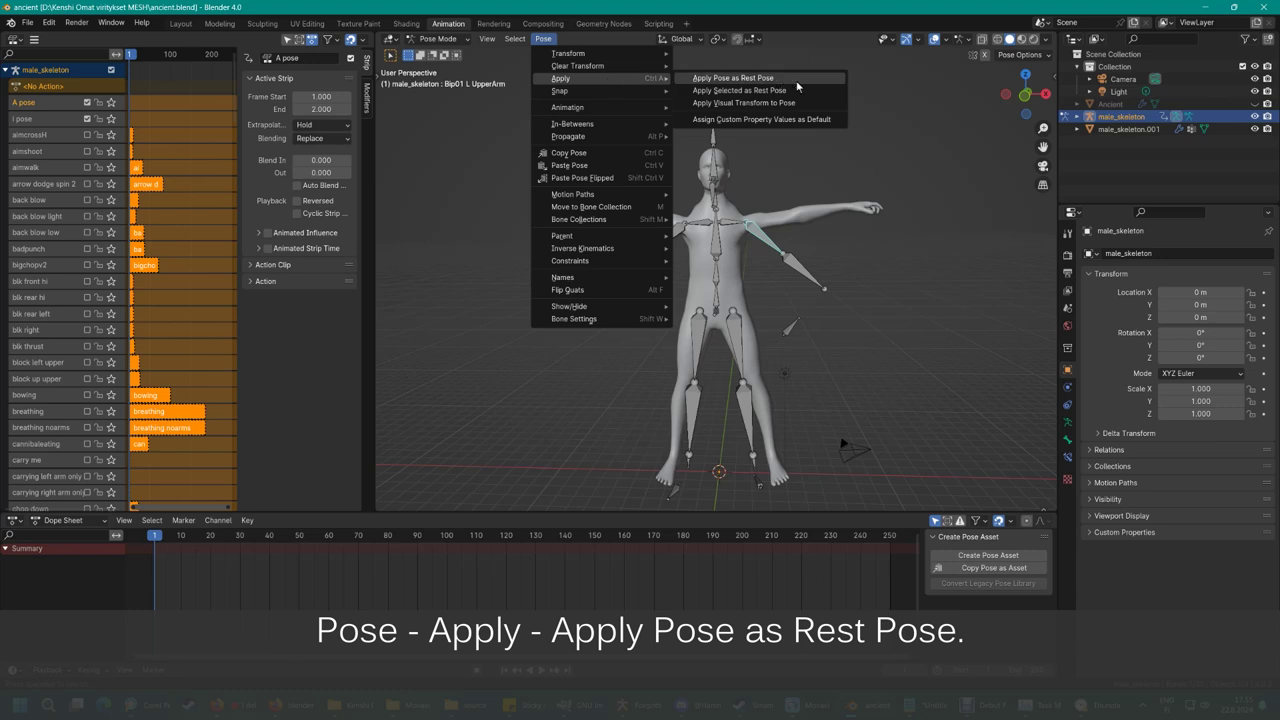
click(799, 82)
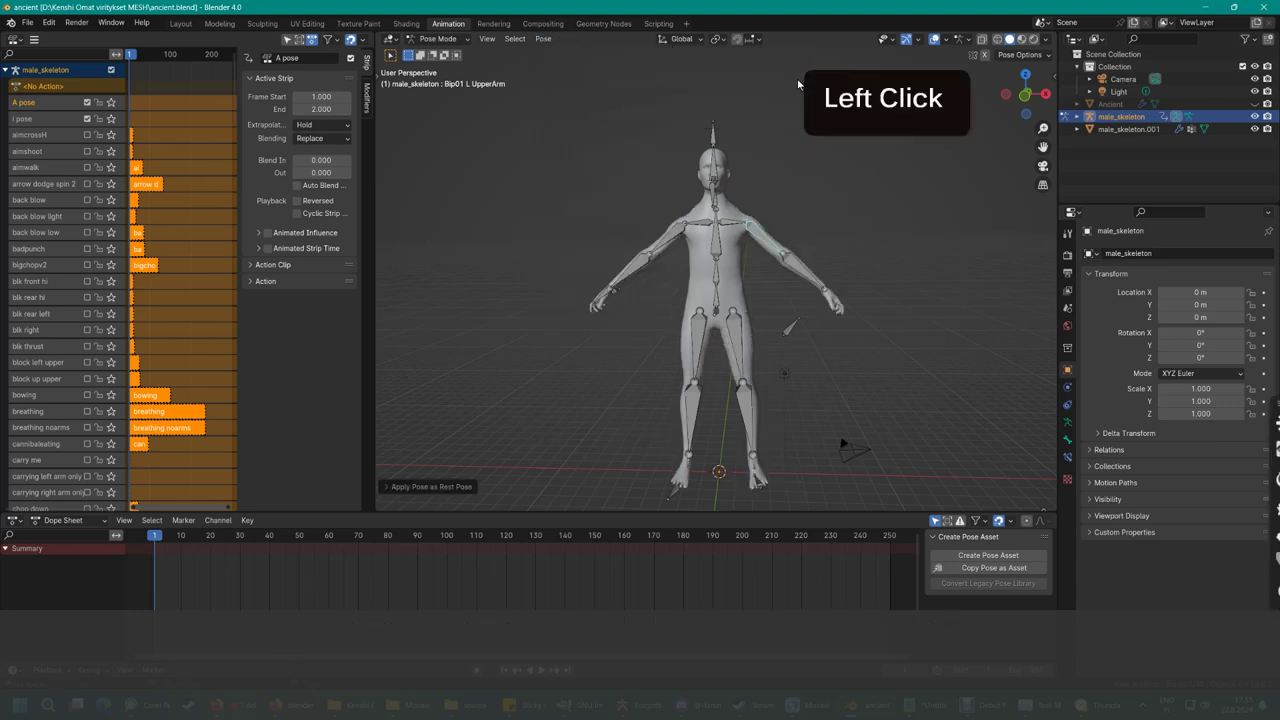
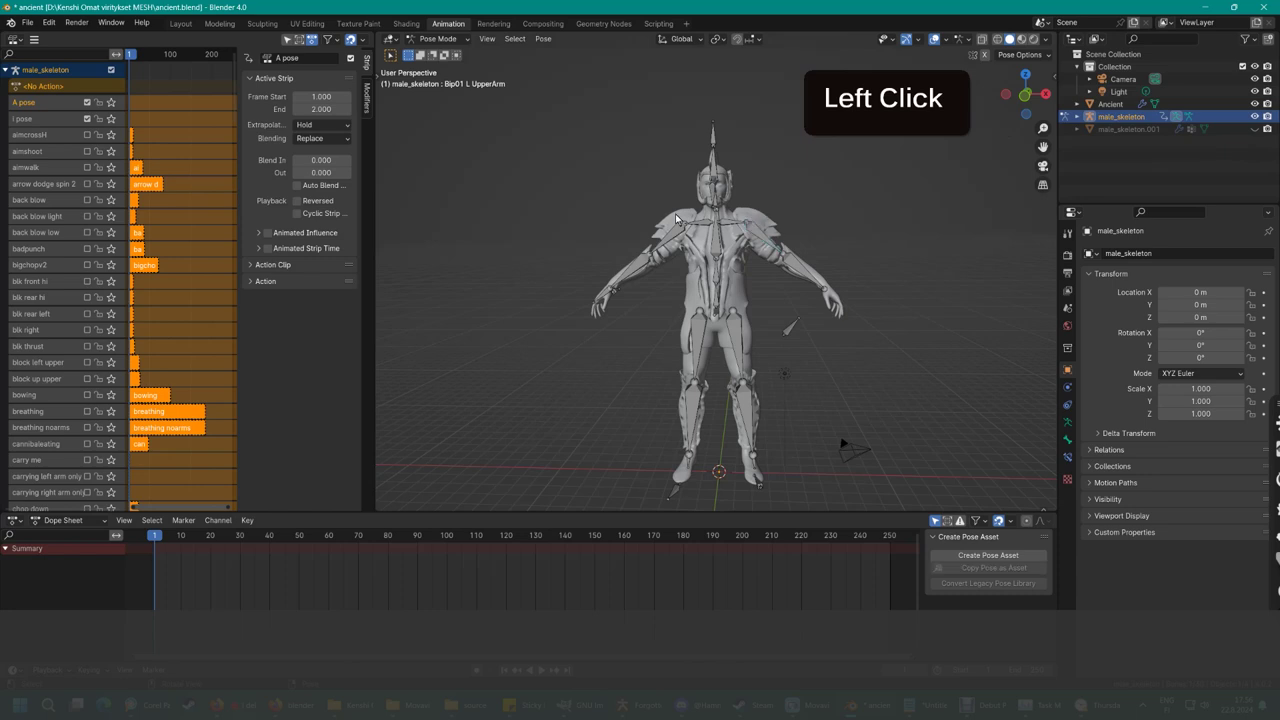
- Parent the body mesh to the skeleton with automatic weights and test a bone's deformation
double_click(444, 61)
click(702, 197)
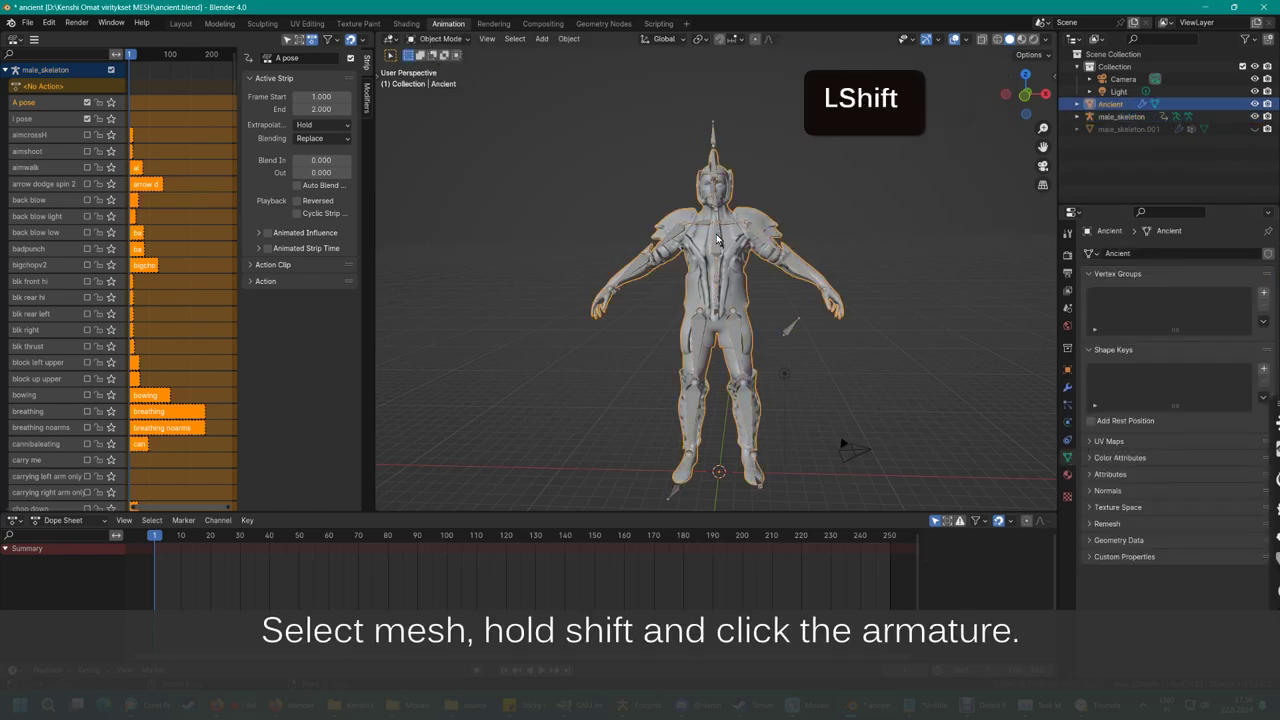
click(720, 236)
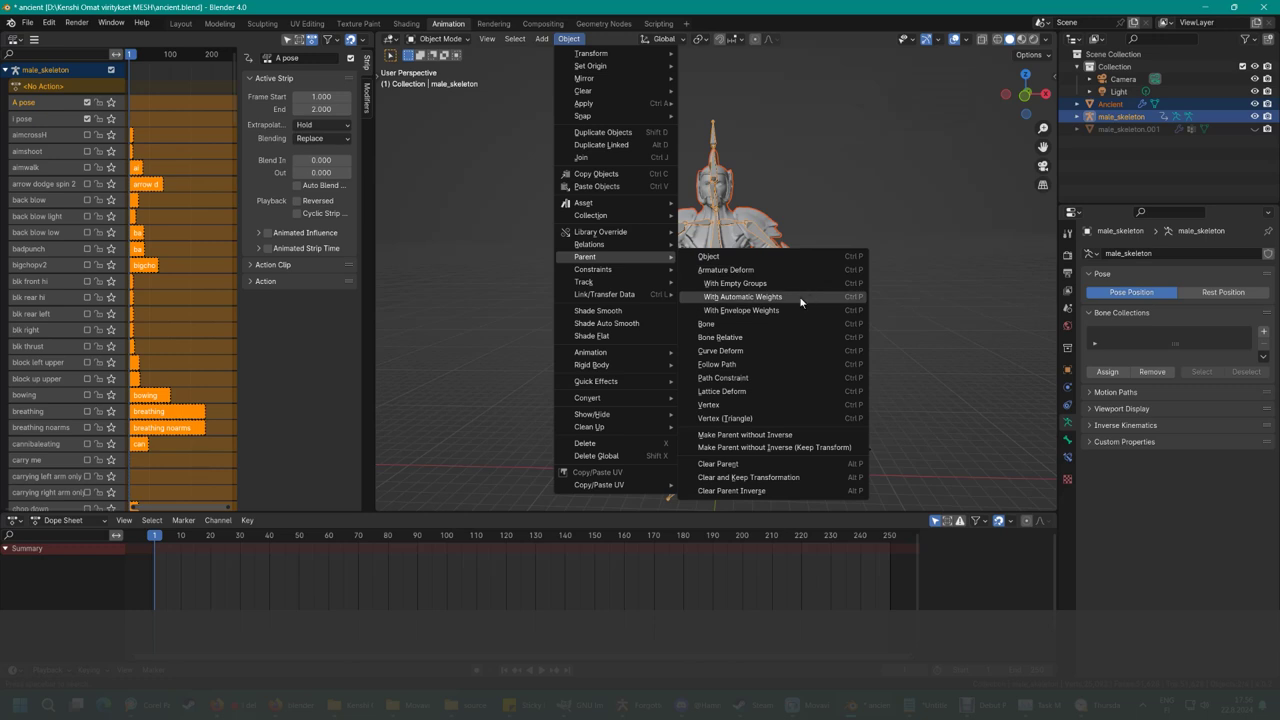
click(803, 297)
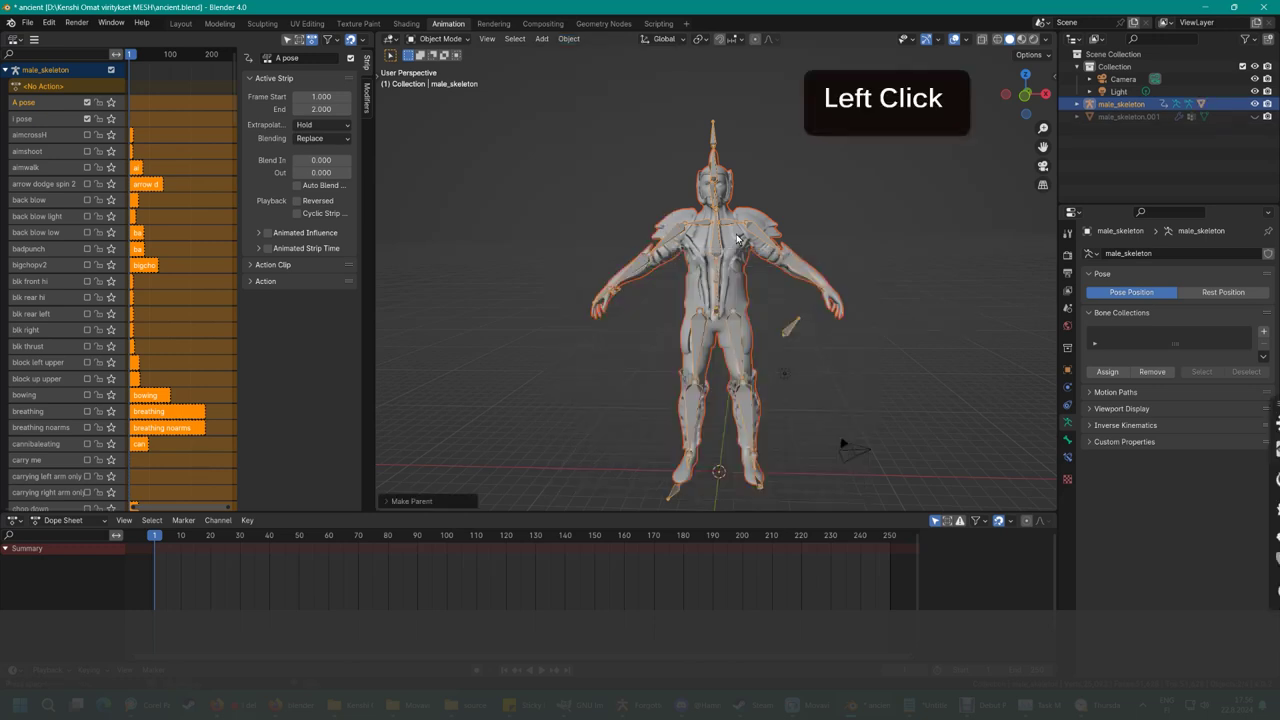
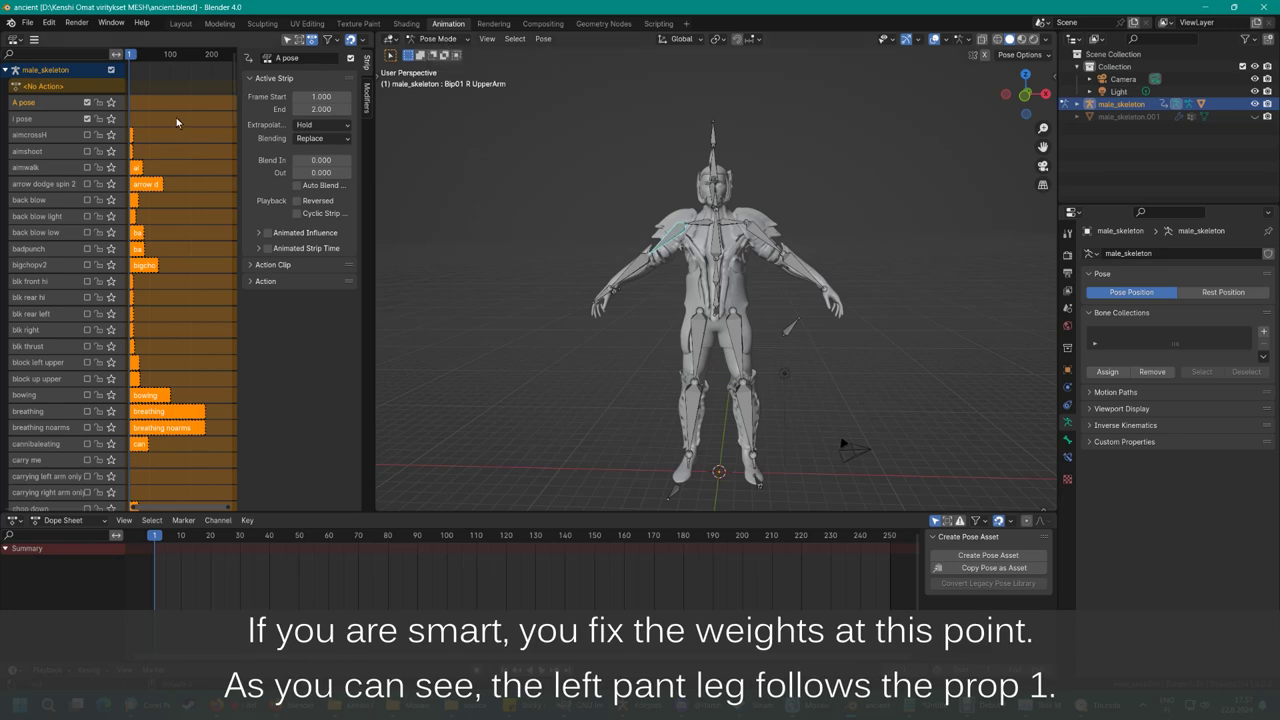
click(109, 120)
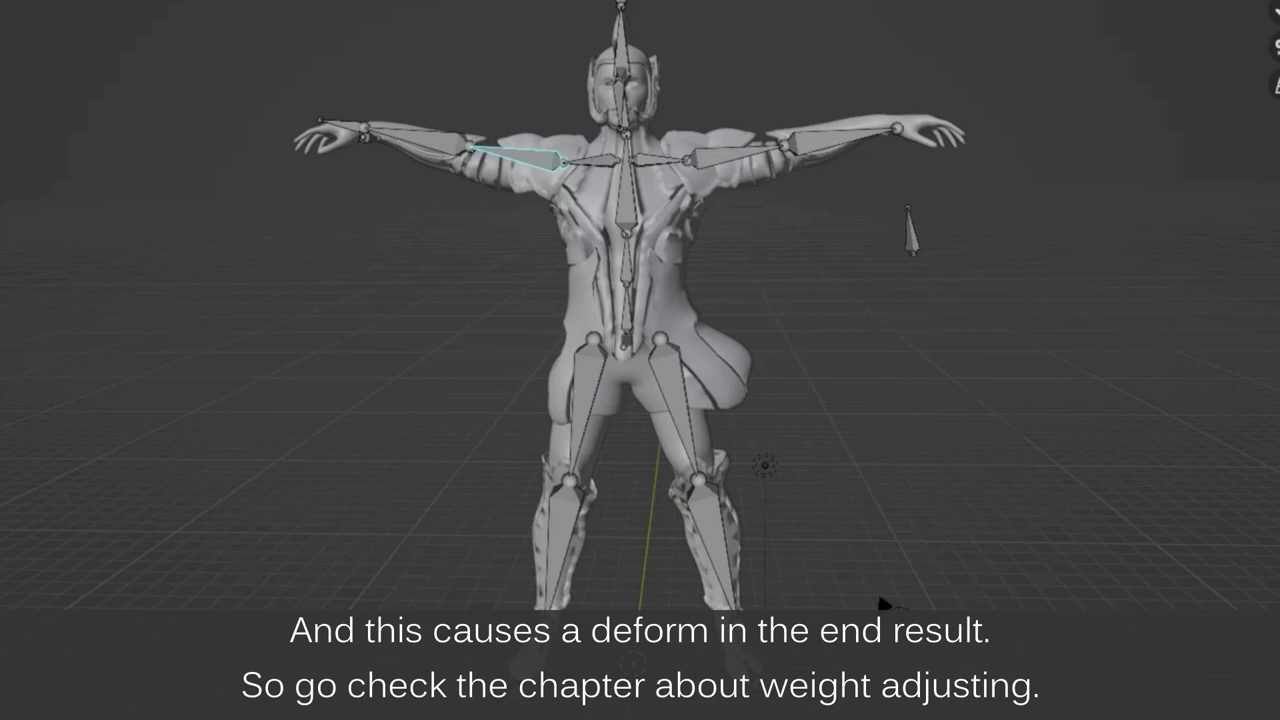
- From the i pose action, rotate the upper arm and left thigh bones toward an I pose
click(112, 124)
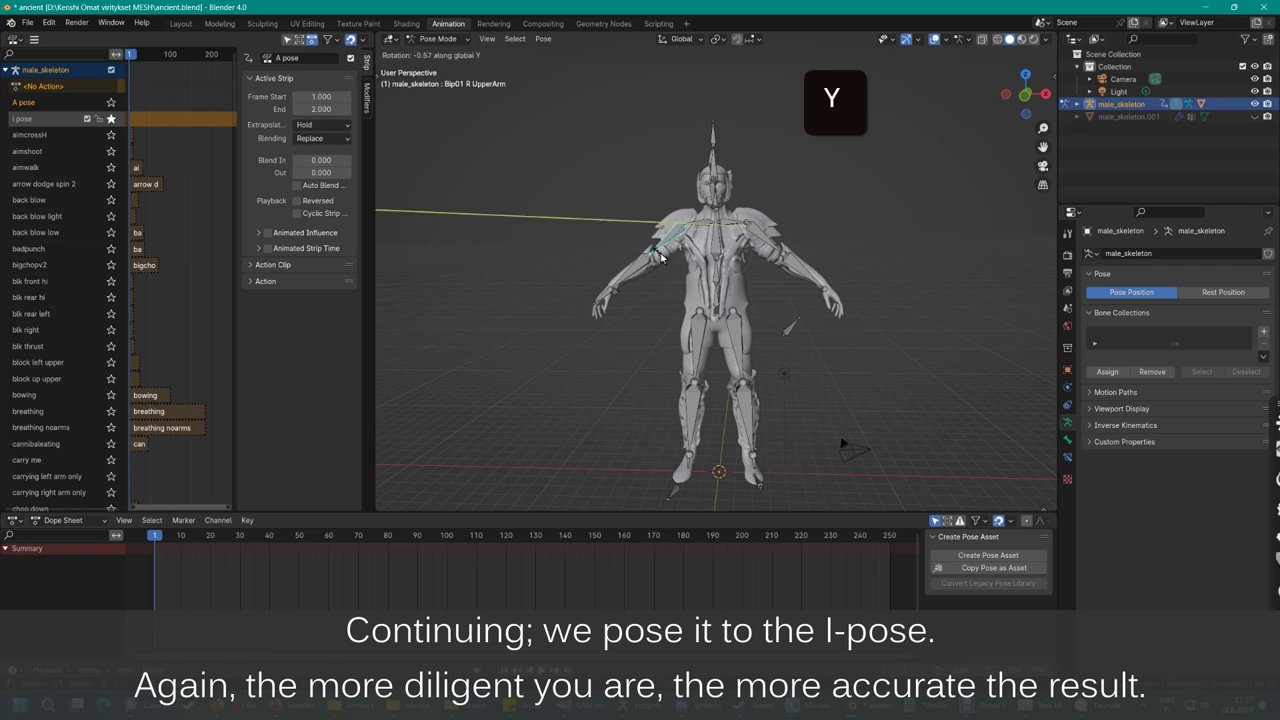
click(692, 276)
key(r)
key(y)
click(748, 253)
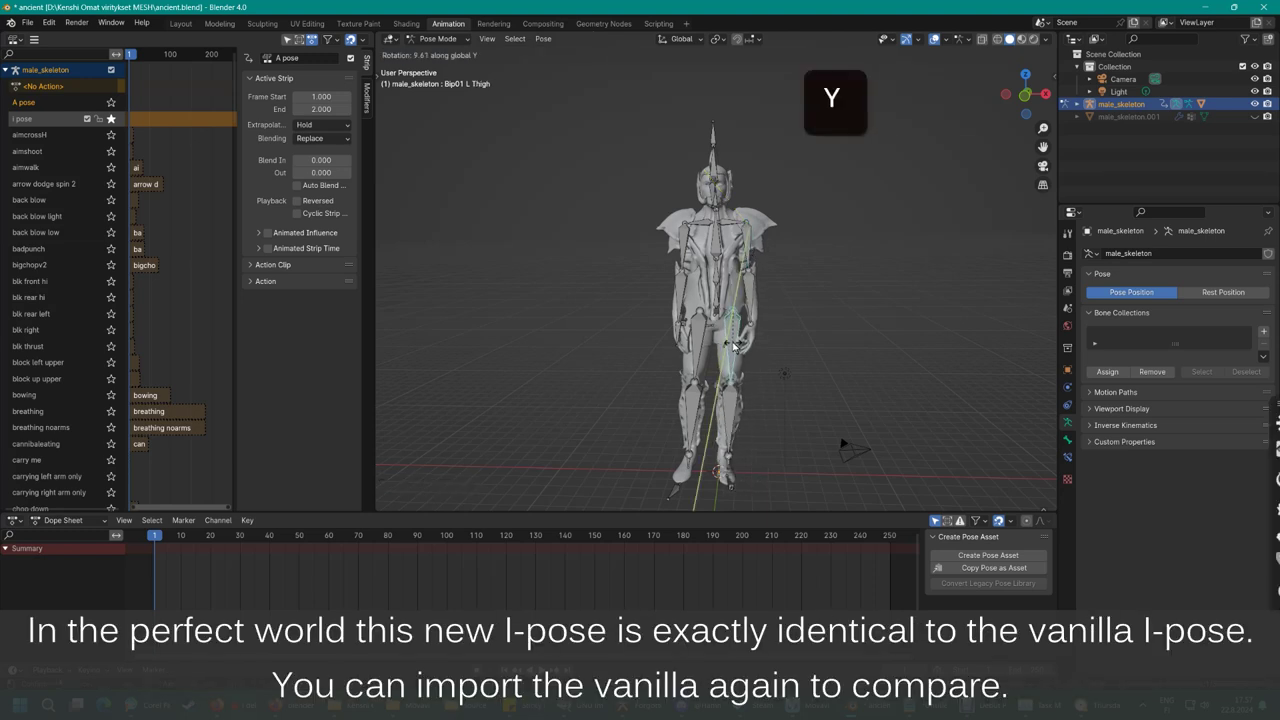
click(734, 345)
key(r)
key(y)
- Rotate the right thigh and right upper arm bones into the I pose
click(703, 338)
key(a)
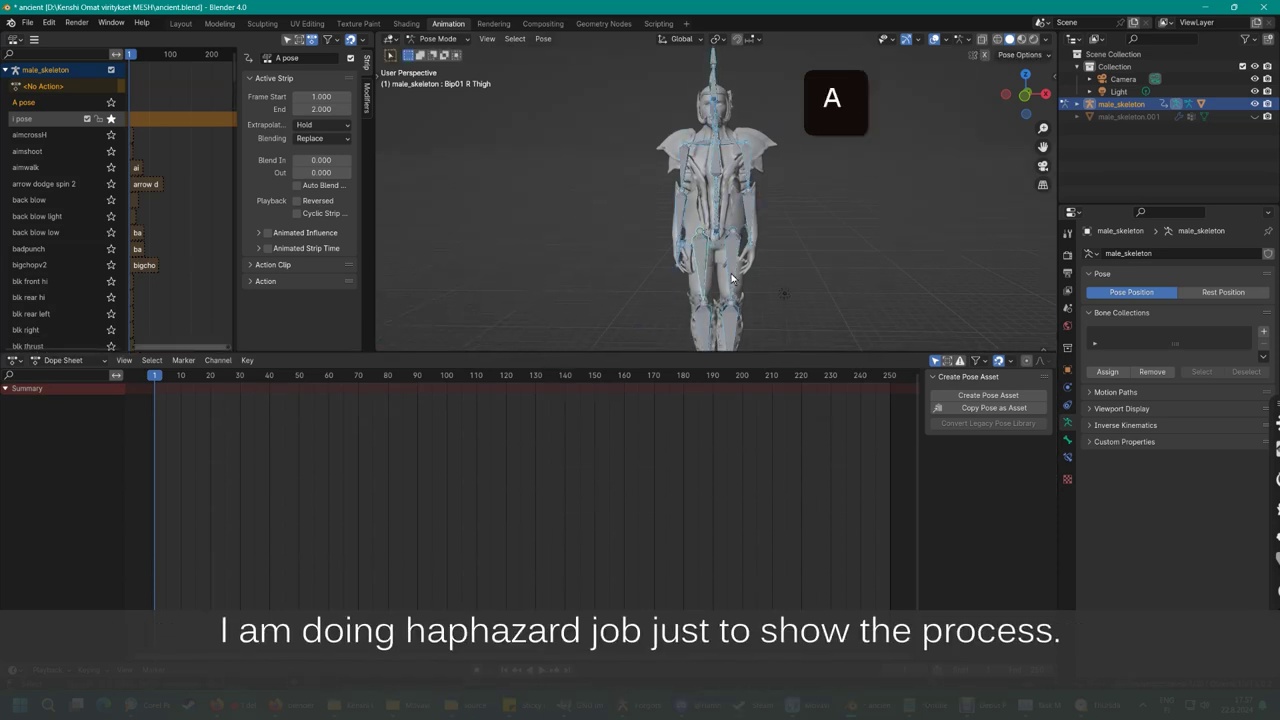
click(689, 156)
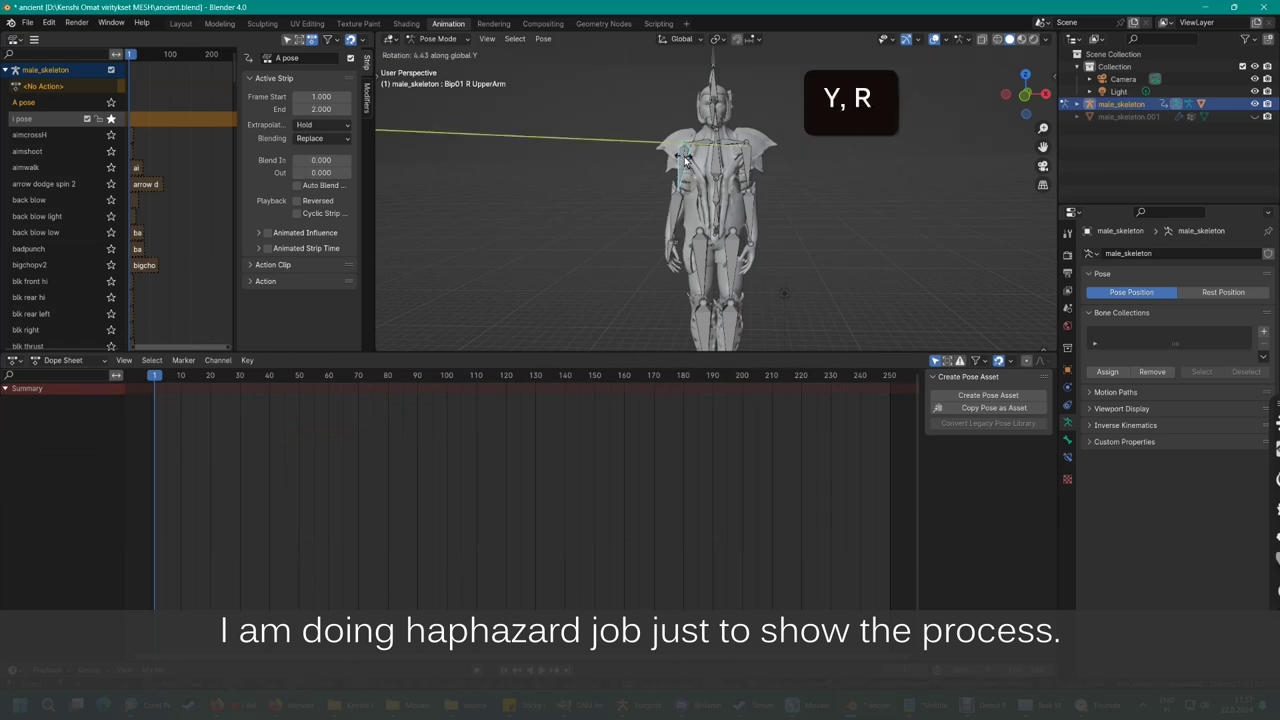
click(687, 160)
key(a)
key(i)
click(772, 244)
scroll(up, 3)
- Create a new action for the pose and rename it 'new i'
click(65, 84)
double_click(65, 84)
key(space)
key(i)
key(Return)
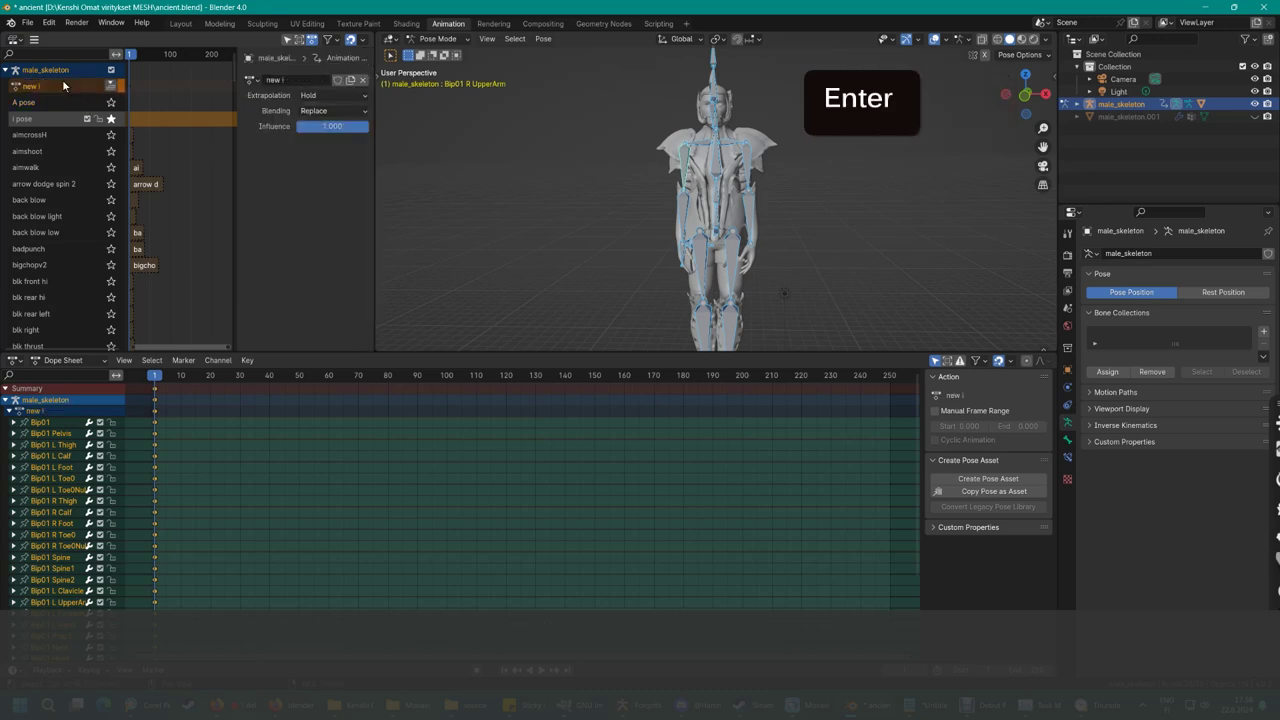
- Duplicate the body mesh's Armature modifier and bring up the first modifier's options
click(112, 89)
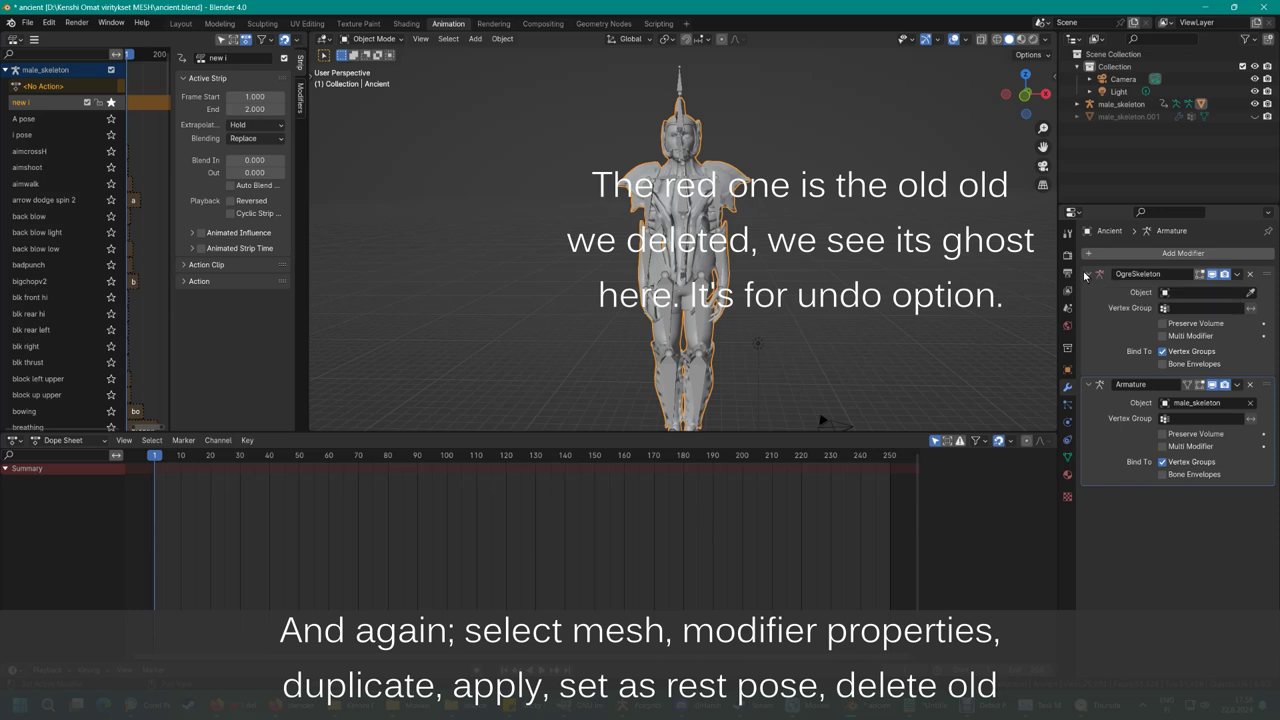
click(1089, 275)
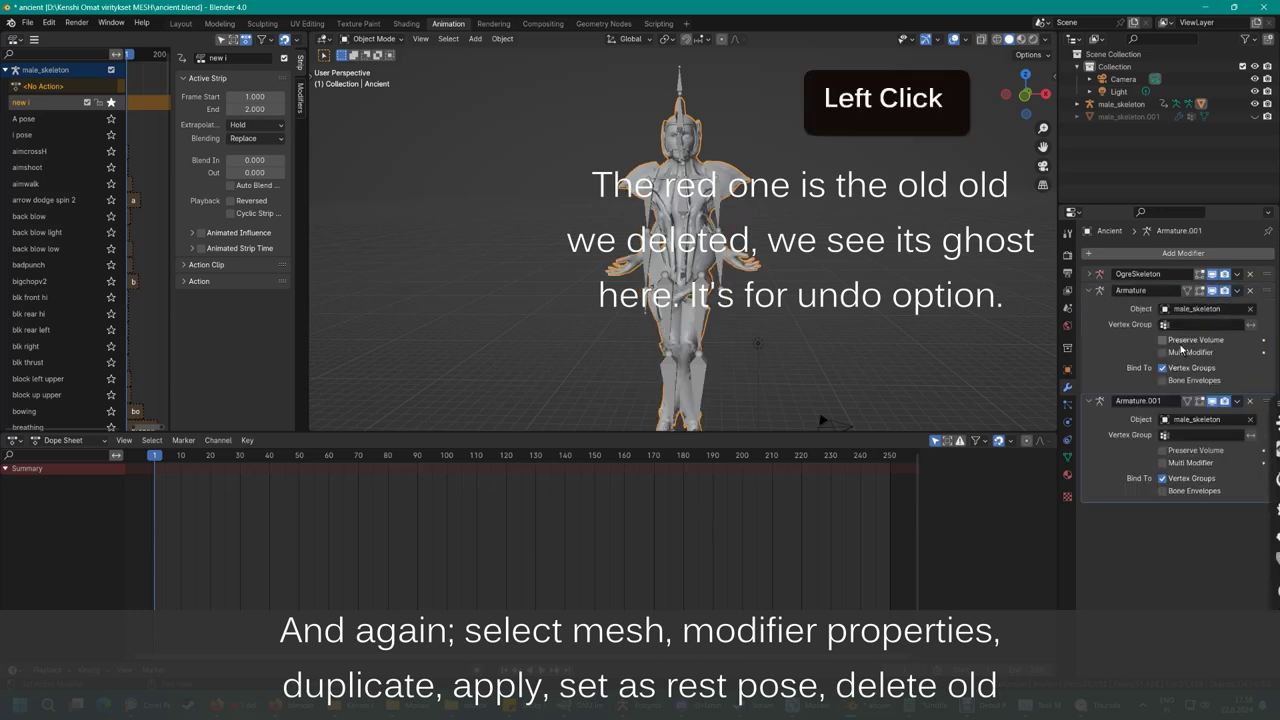
click(1239, 294)
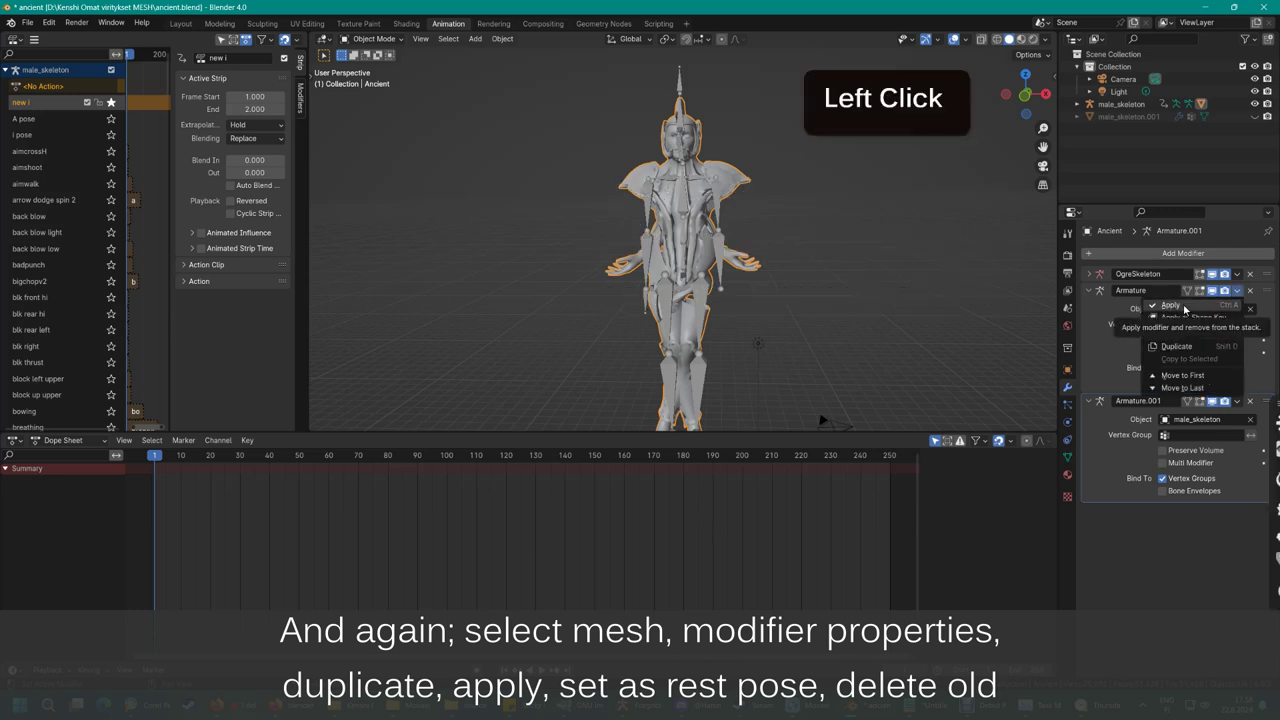
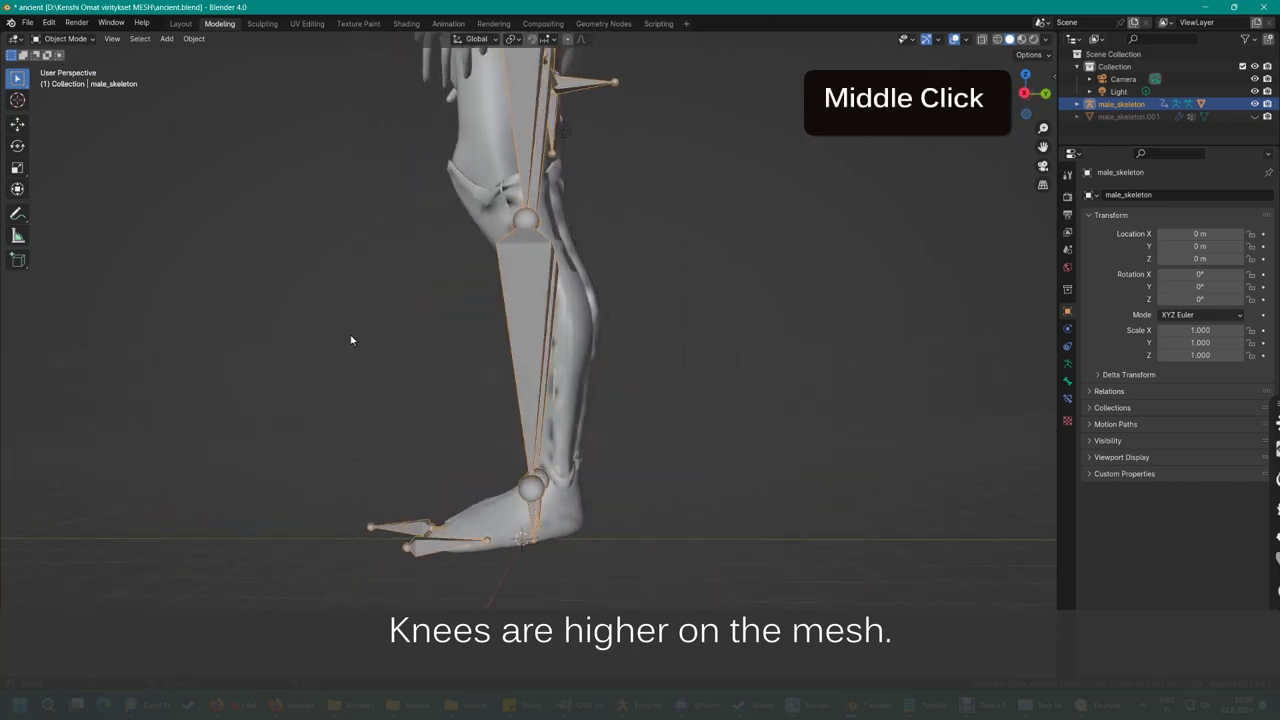
- Edit the skeleton's bones and select both calf bones from a side view
key(3)
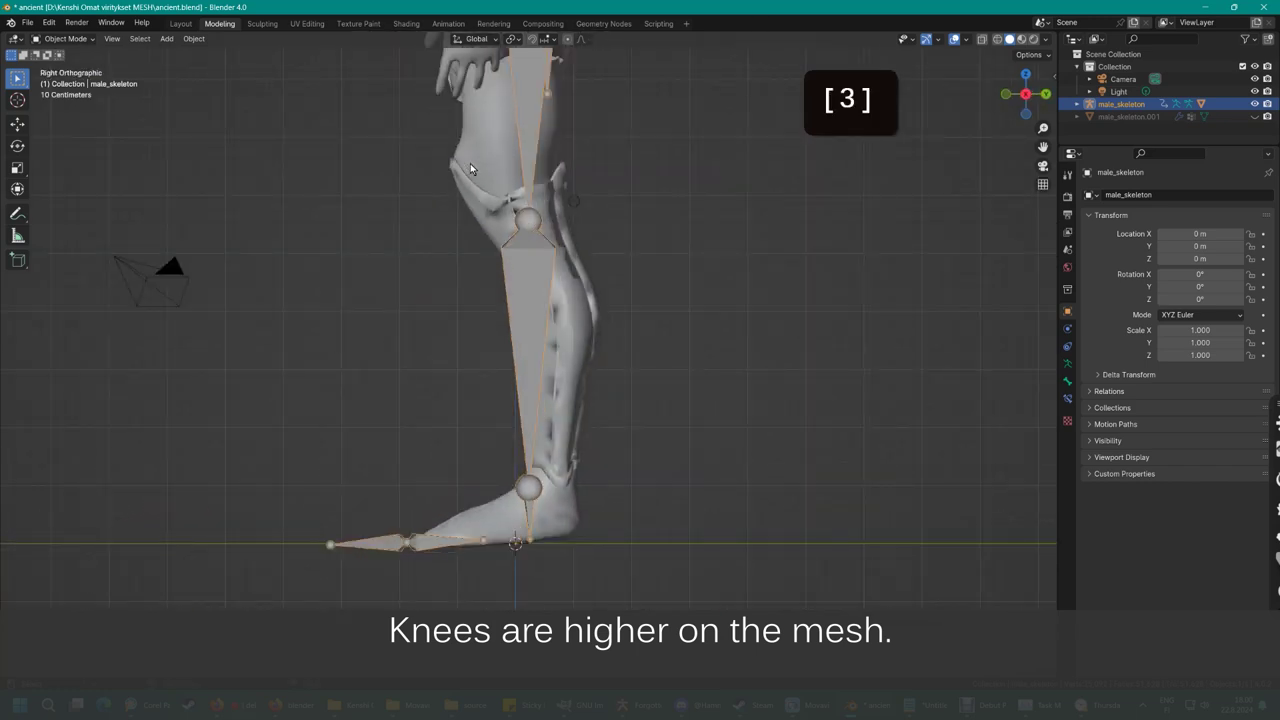
scroll(down, 3)
middle_click(16, 76)
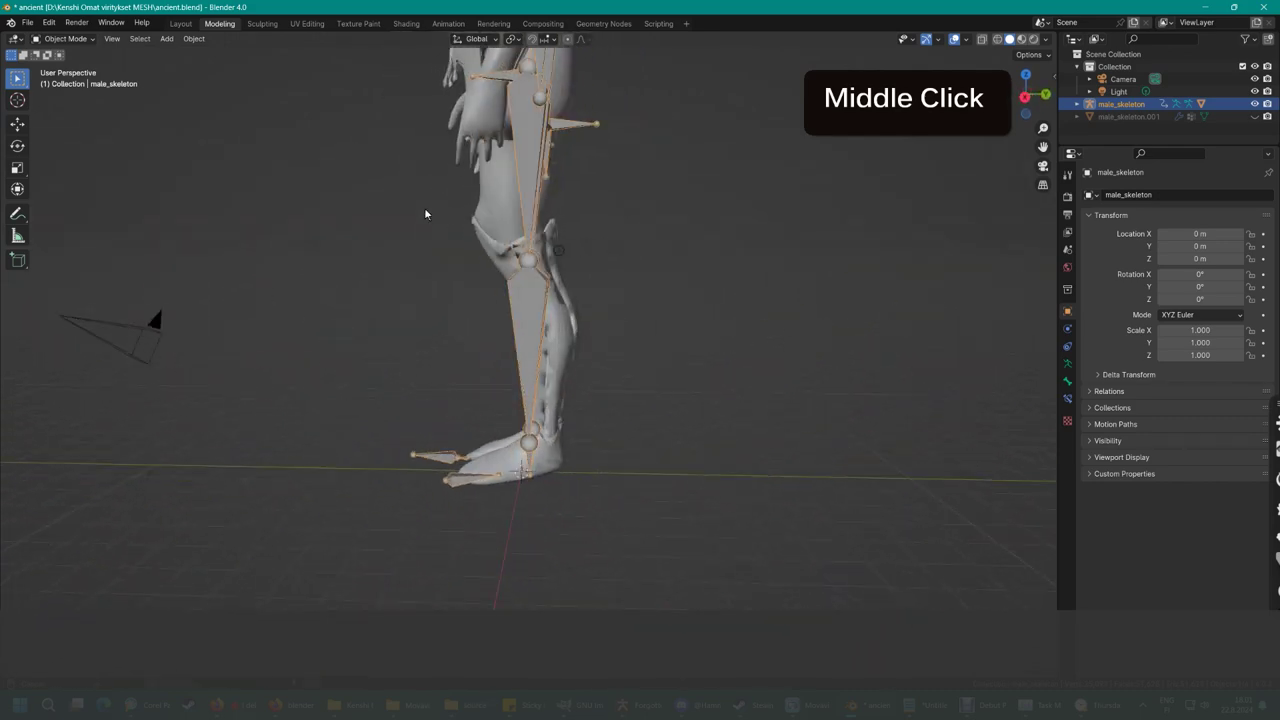
click(16, 76)
middle_click(16, 76)
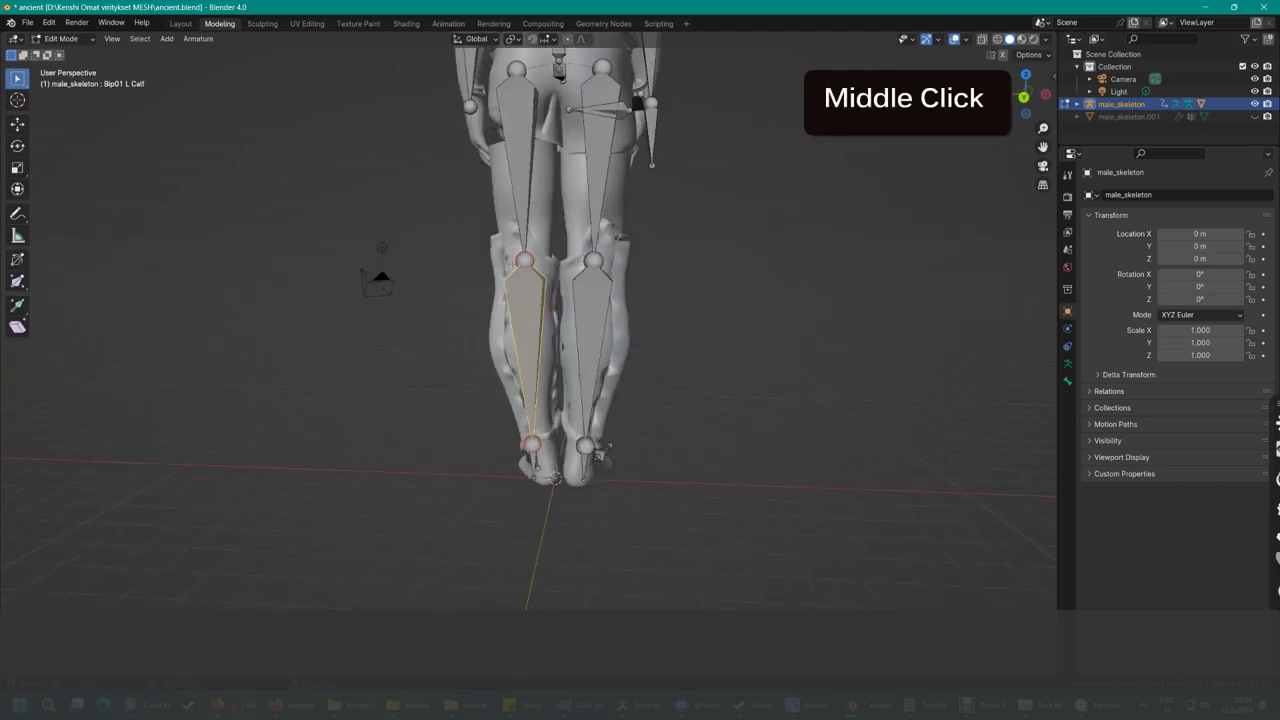
click(16, 76)
click(16, 76)
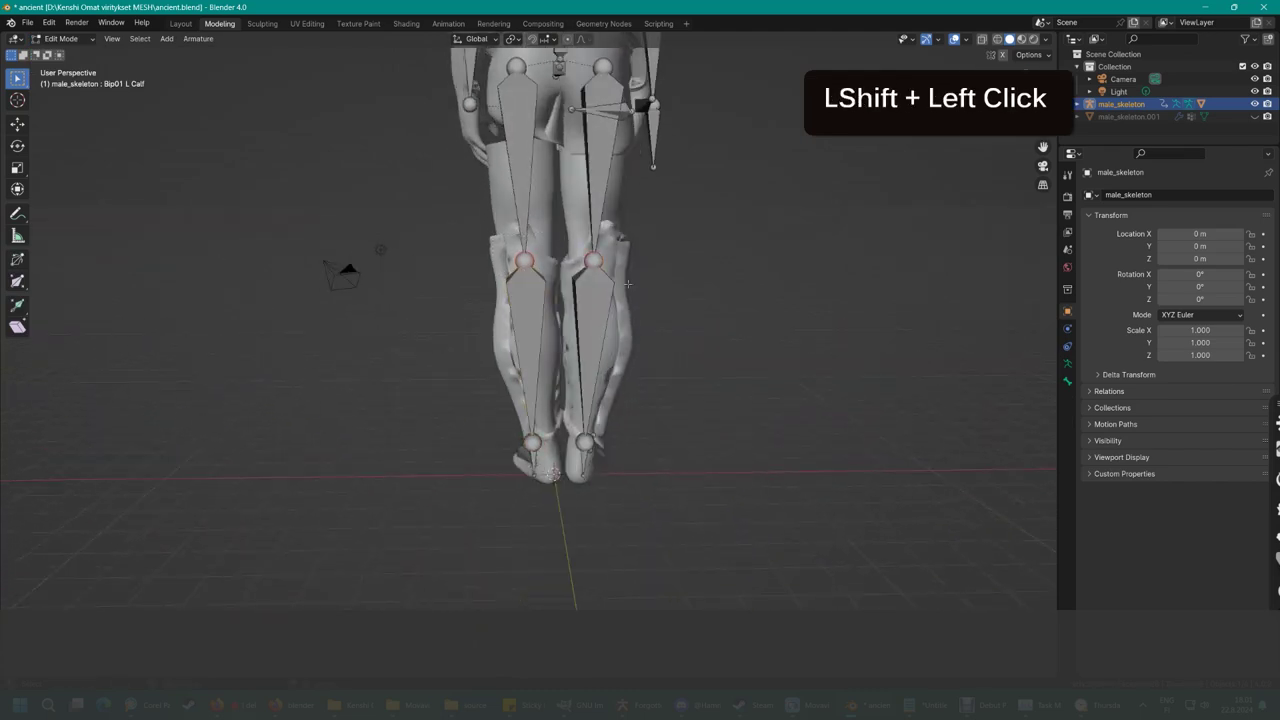
key(KP_3)
- Move the calf bones vertically to match the mesh legs, then select the right forearm bone
key(g)
key(z)
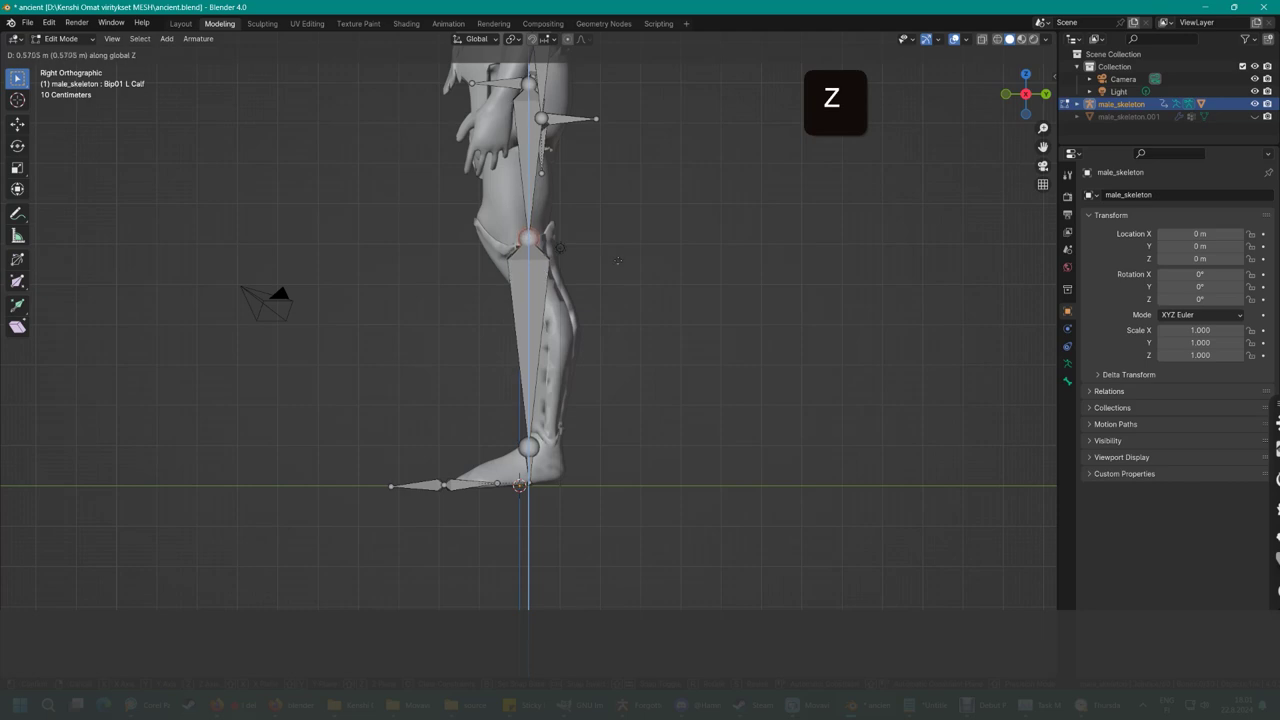
click(16, 76)
scroll(down, 3)
middle_click(16, 76)
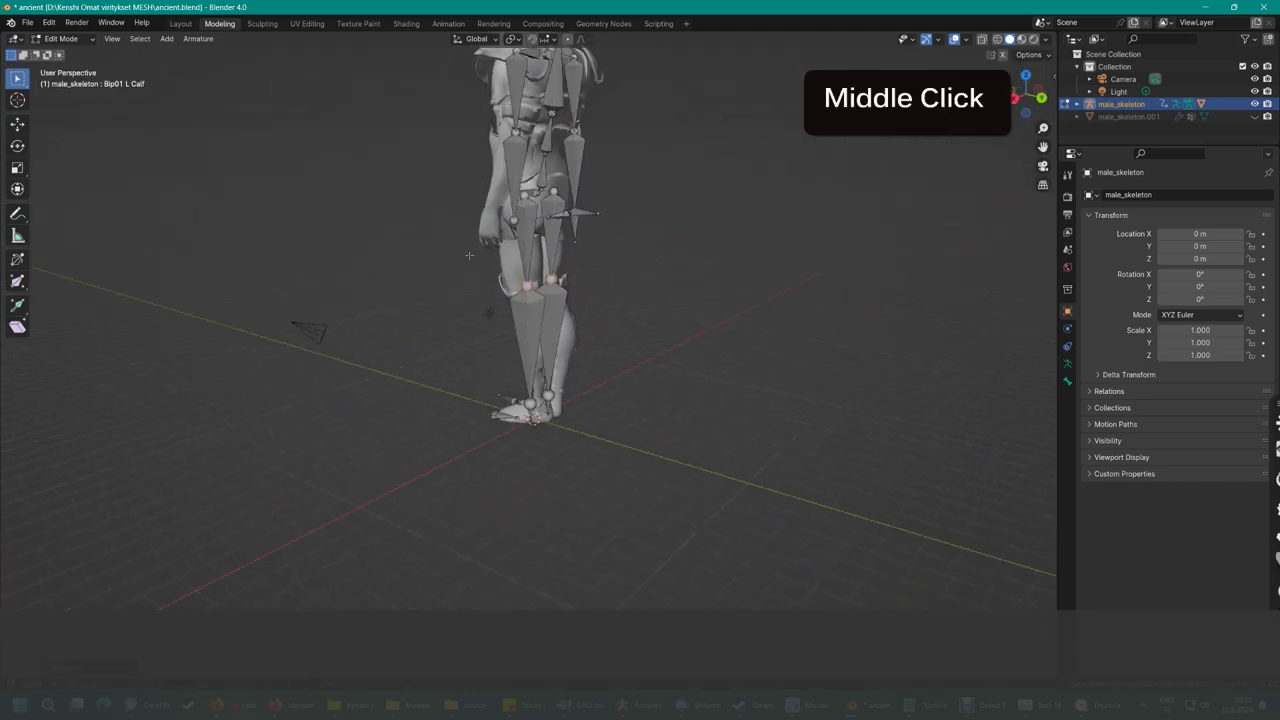
click(16, 76)
click(16, 76)
middle_click(16, 76)
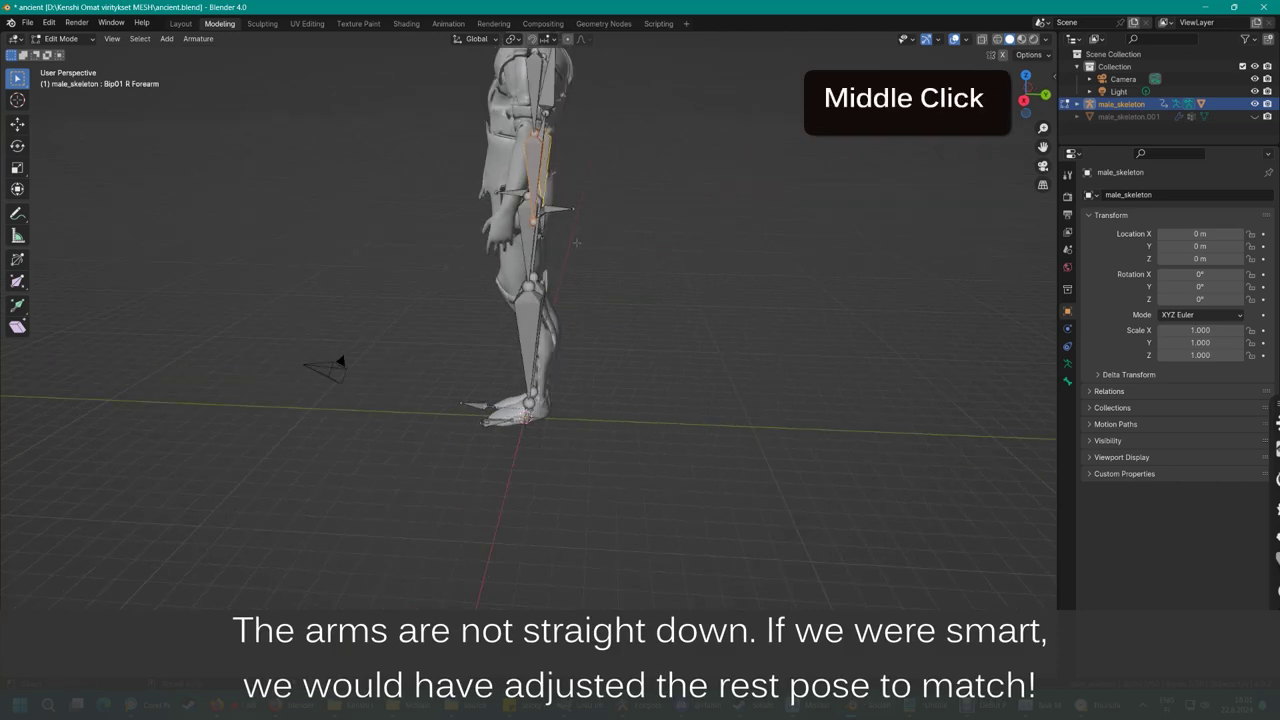
- Move the right forearm bone along constrained axes until it follows the mesh arm
key(r)
key(x)
click(16, 76)
key(g)
key(y)
click(16, 76)
- Orbit the view to inspect the adjusted arm and the whole model
key(.)
scroll(down, 3)
middle_click(16, 76)
scroll(down, 3)
middle_click(16, 76)
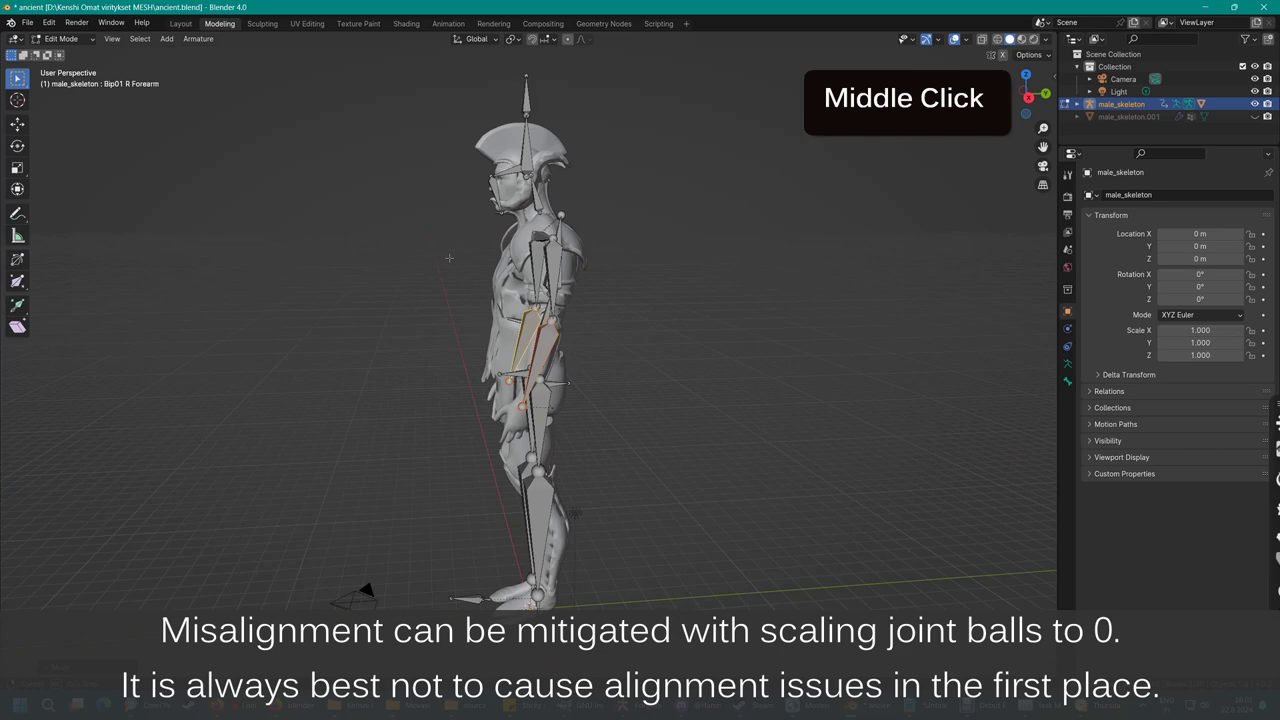
- Select the head bones and lower them vertically into the race mesh's head
double_click(16, 76)
click(16, 76)
key(.)
scroll(down, 3)
middle_click(16, 76)
key(g)
key(z)
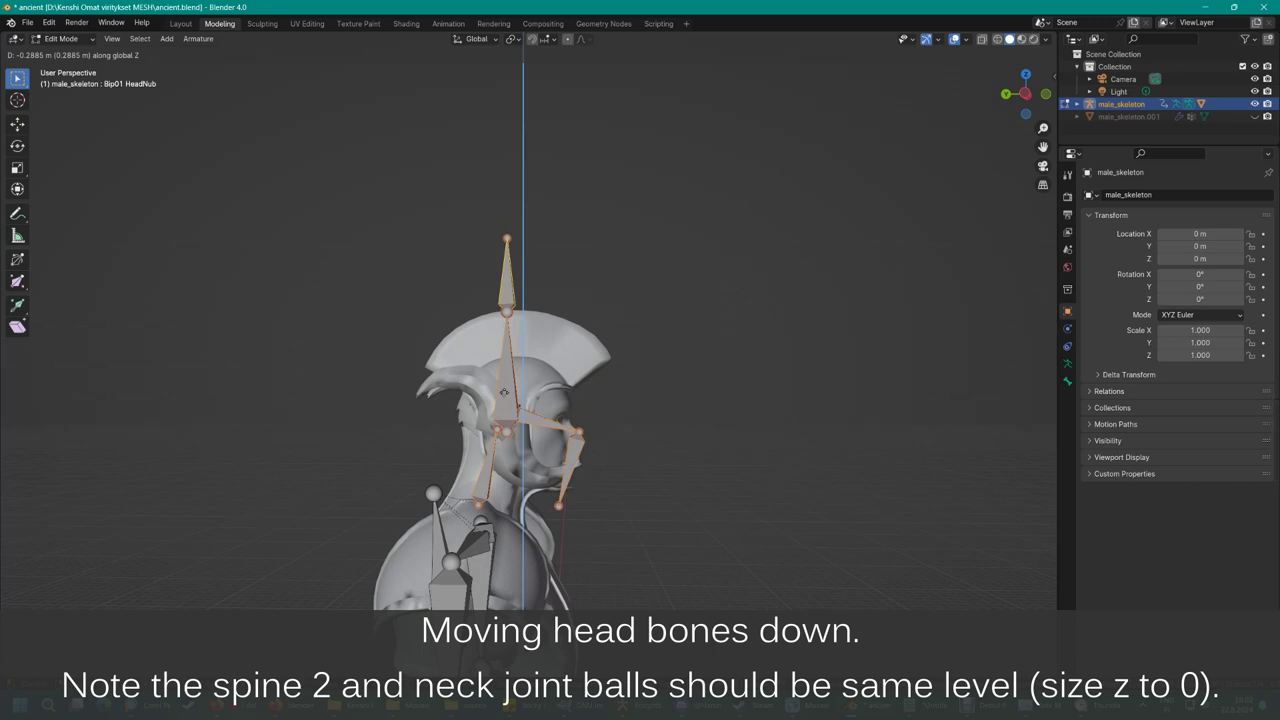
click(16, 76)
- Lower the neck bones vertically to match, then select the Ancient mesh object
click(16, 76)
click(16, 76)
key(g)
key(z)
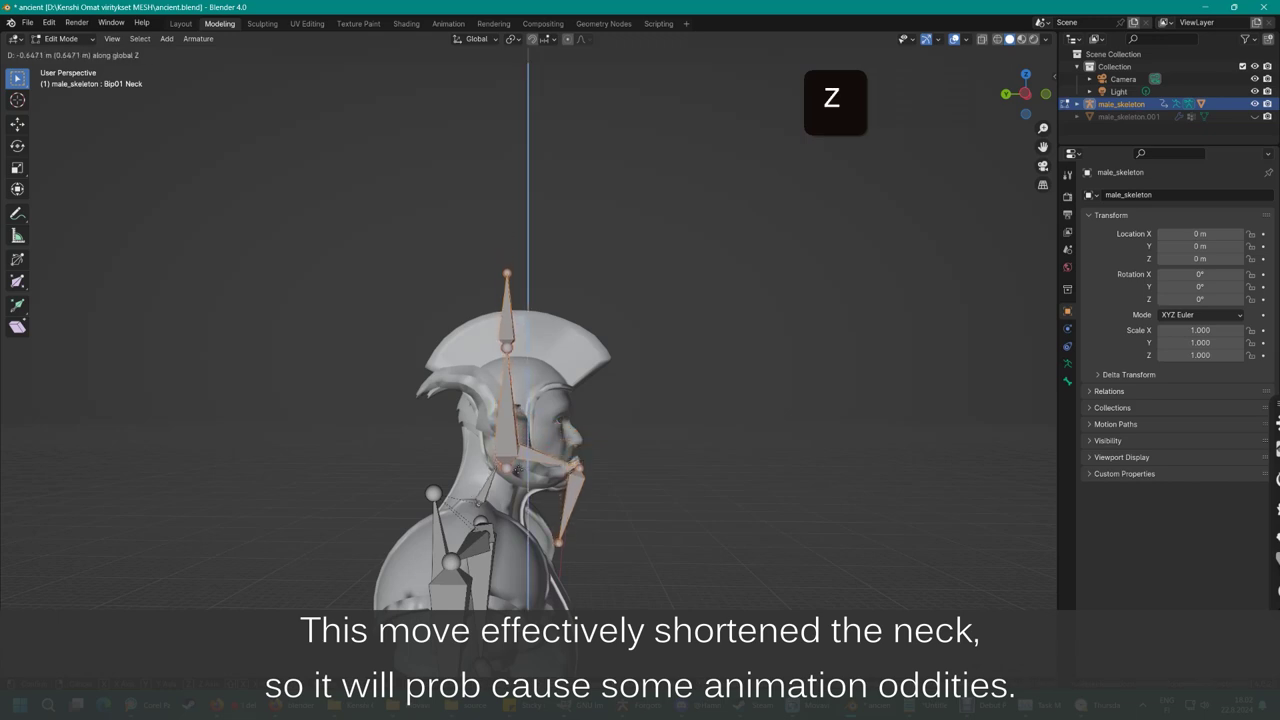
click(16, 76)
scroll(down, 3)
middle_click(16, 76)
scroll(down, 3)
middle_click(16, 76)
click(284, 246)
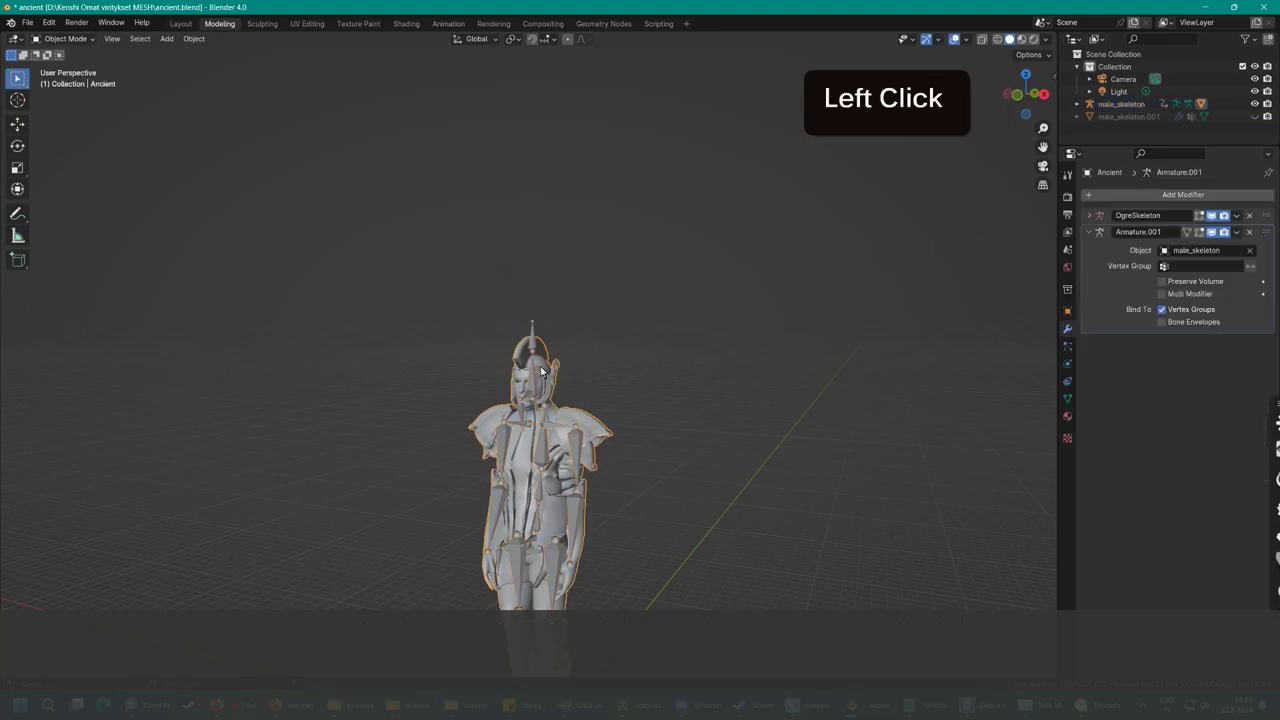
- Export the model as Kenshi OGRE ancient.mesh with Export Binormals enabled
click(532, 384)
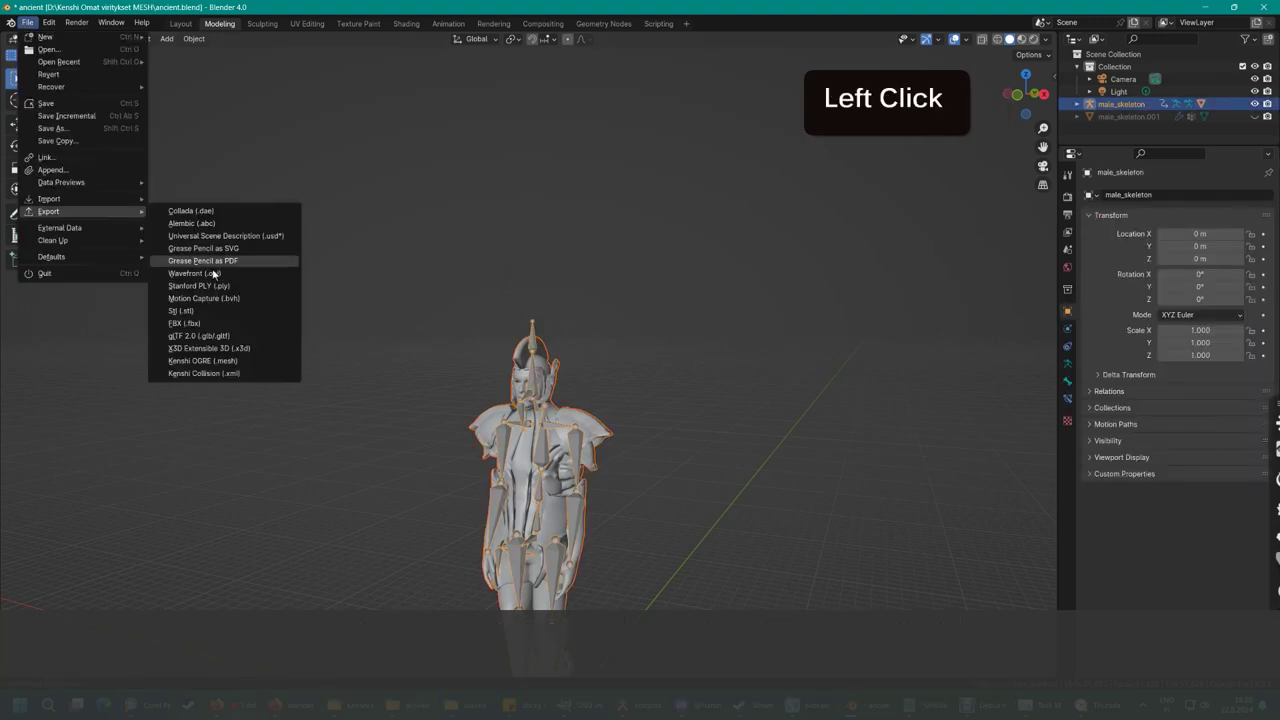
scroll(down, 3)
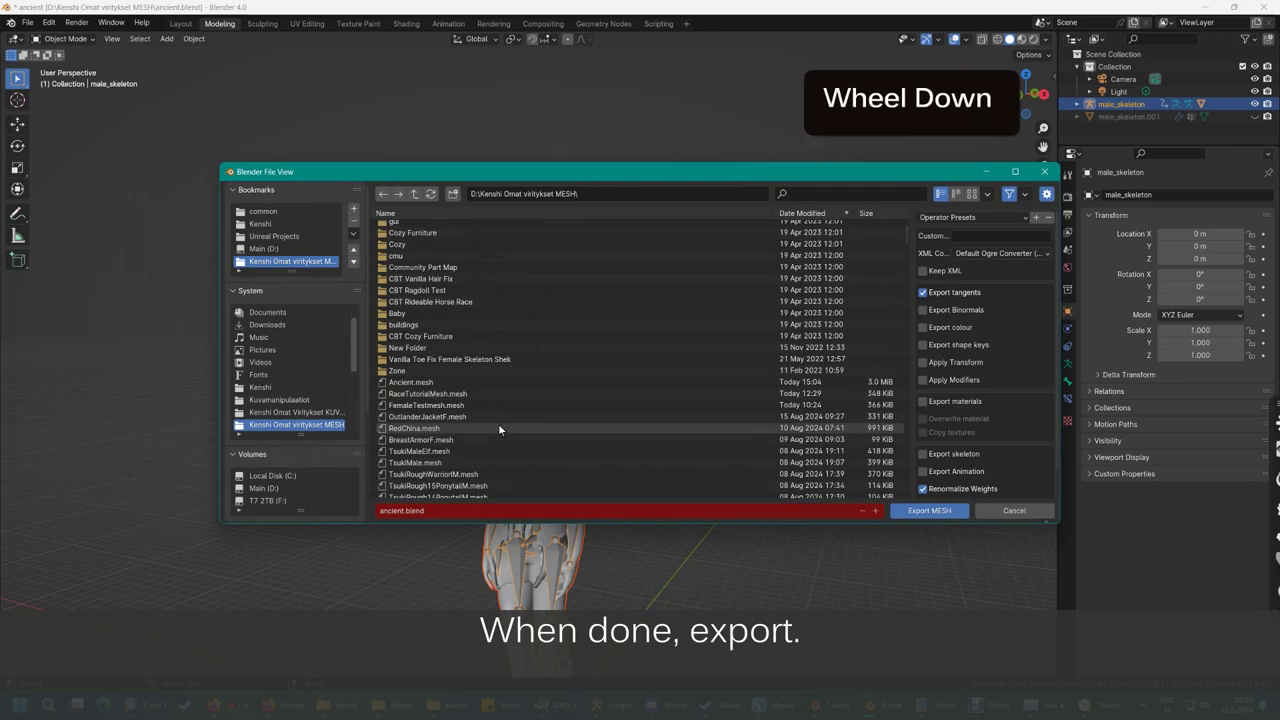
click(958, 310)
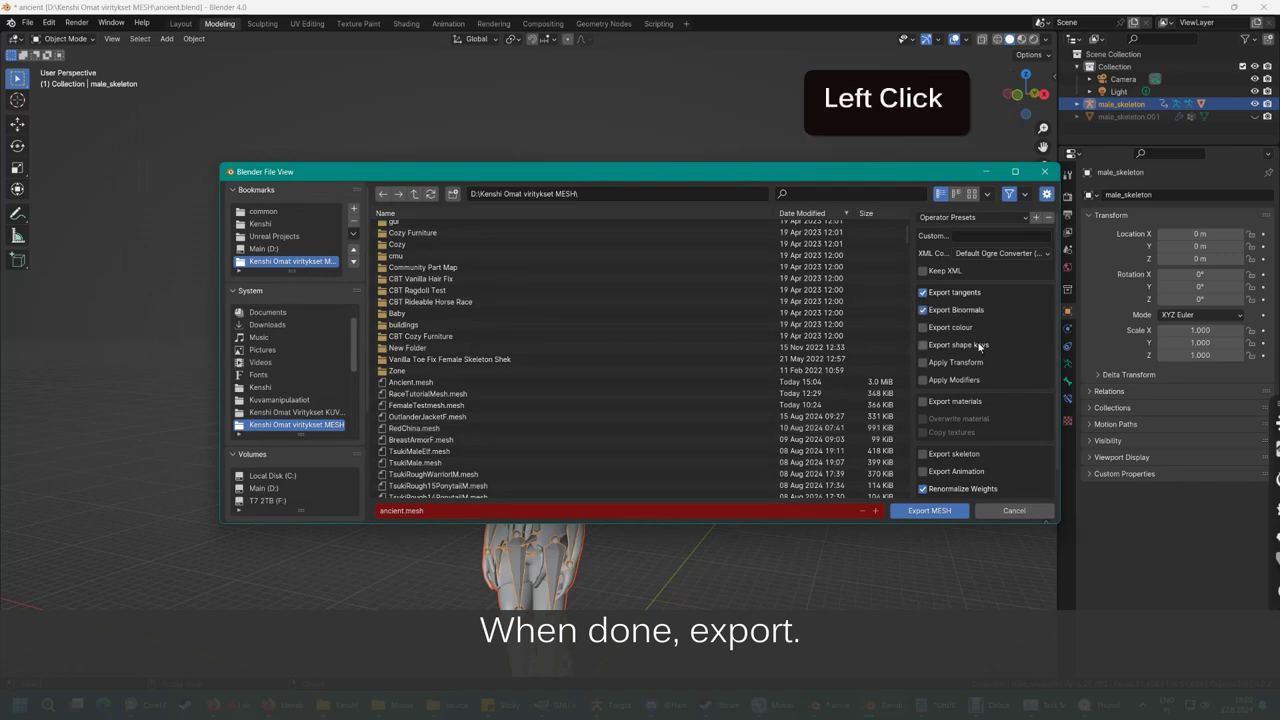
double_click(939, 474)
click(928, 512)
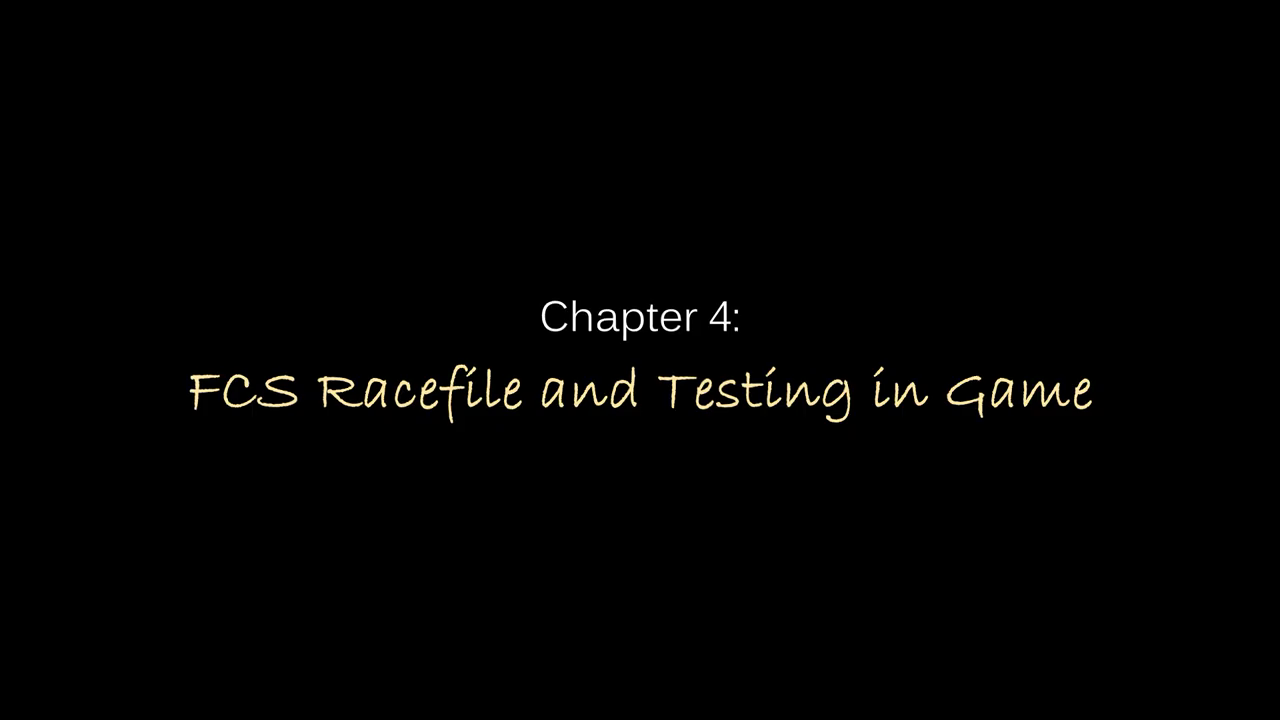
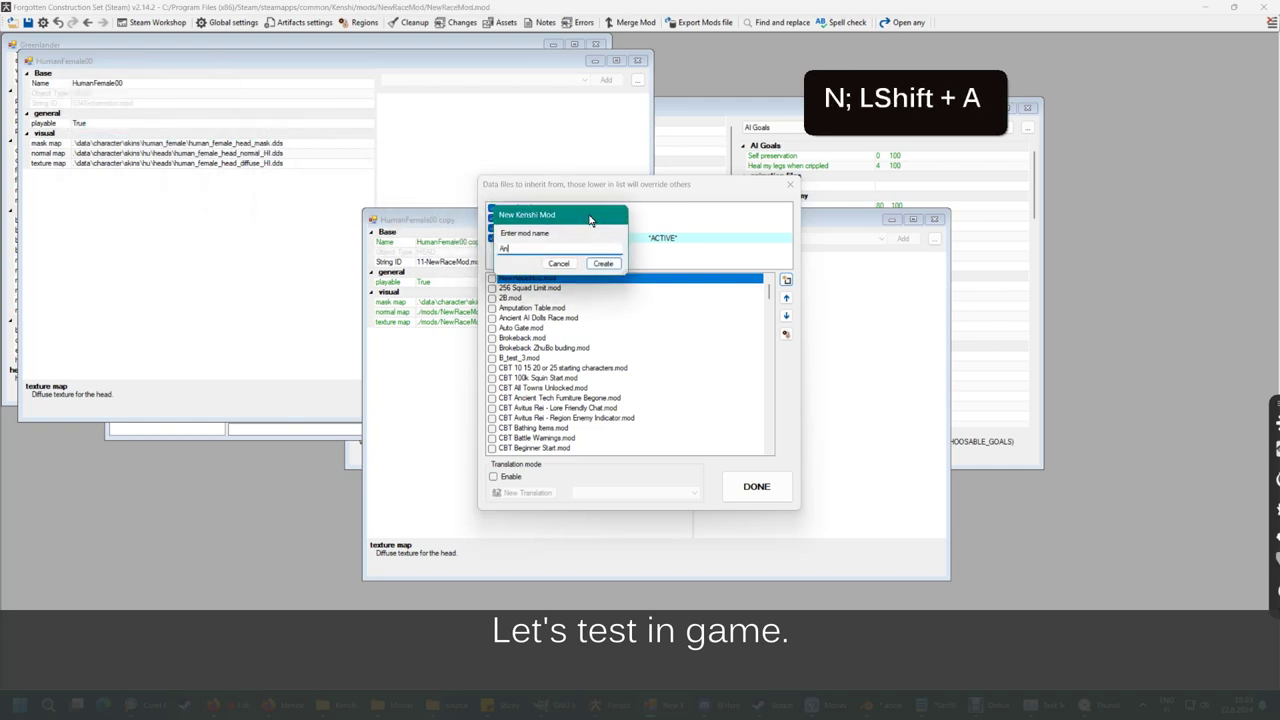
- Name the new mod Ancient and create it
key(BackSpace)
key(BackSpace)
click(622, 270)
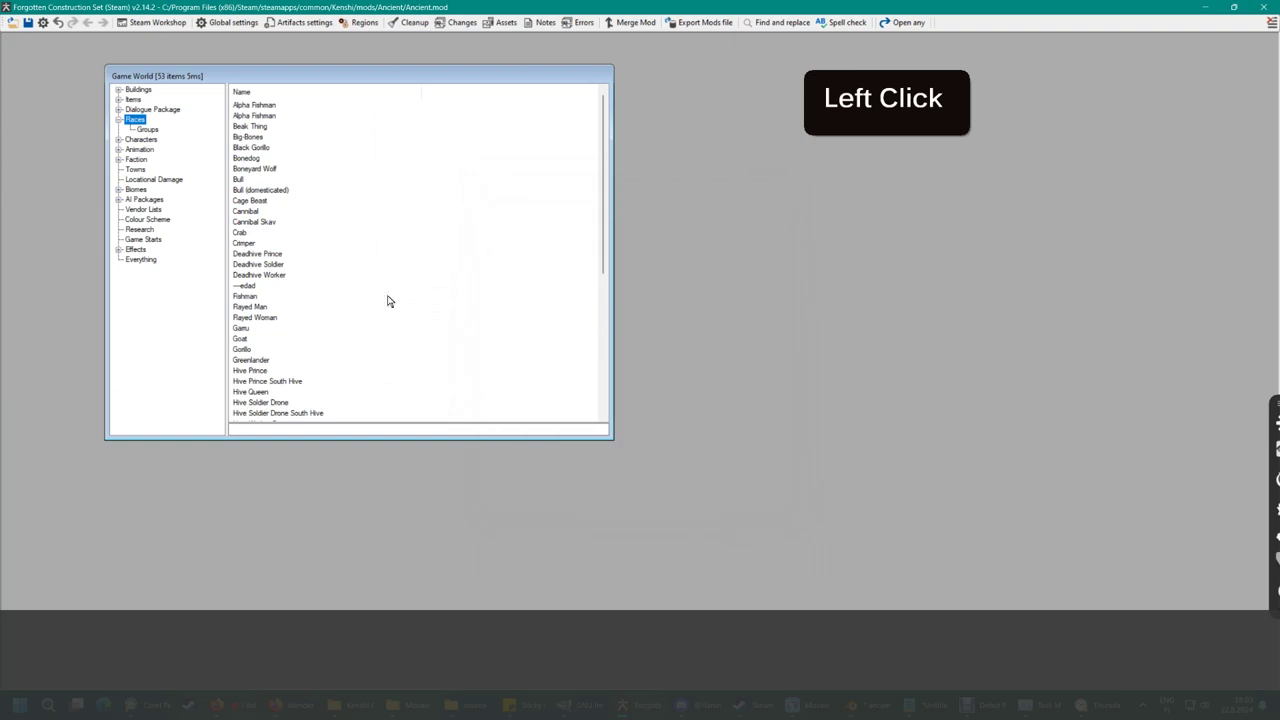
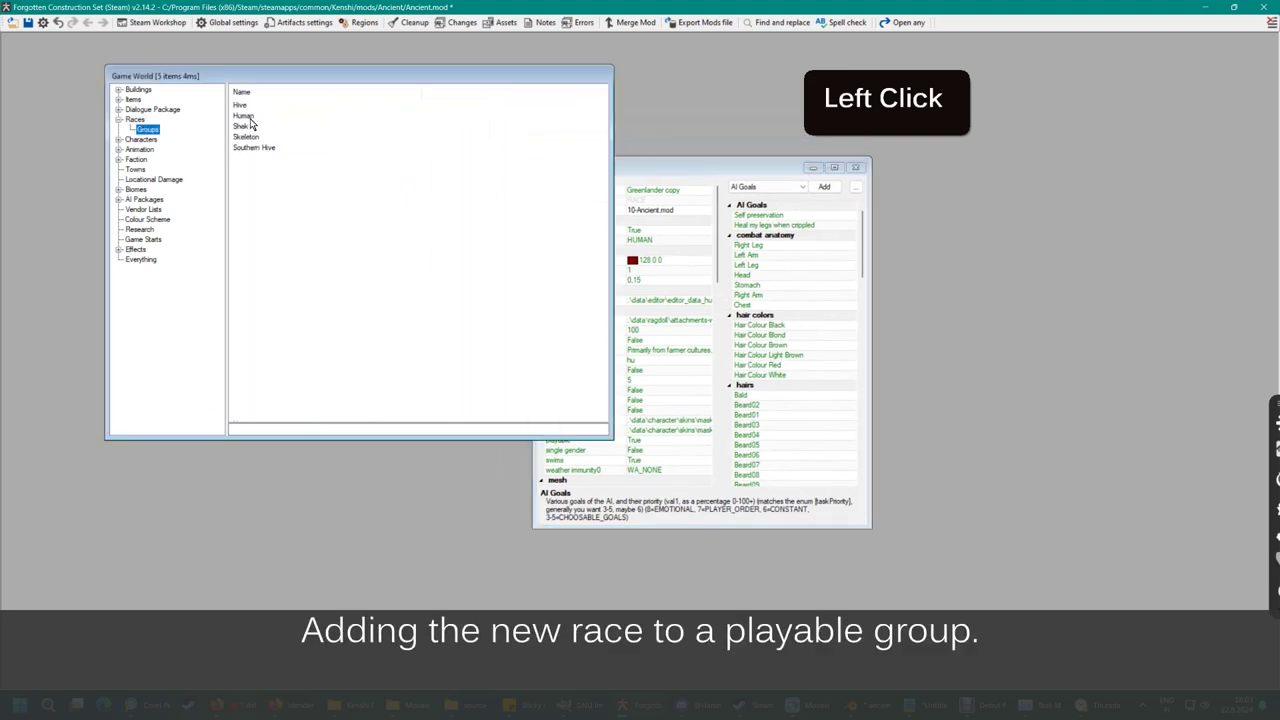
- Add the Greenlander copy race to the Human group's races list and give it base animations
double_click(255, 116)
click(355, 111)
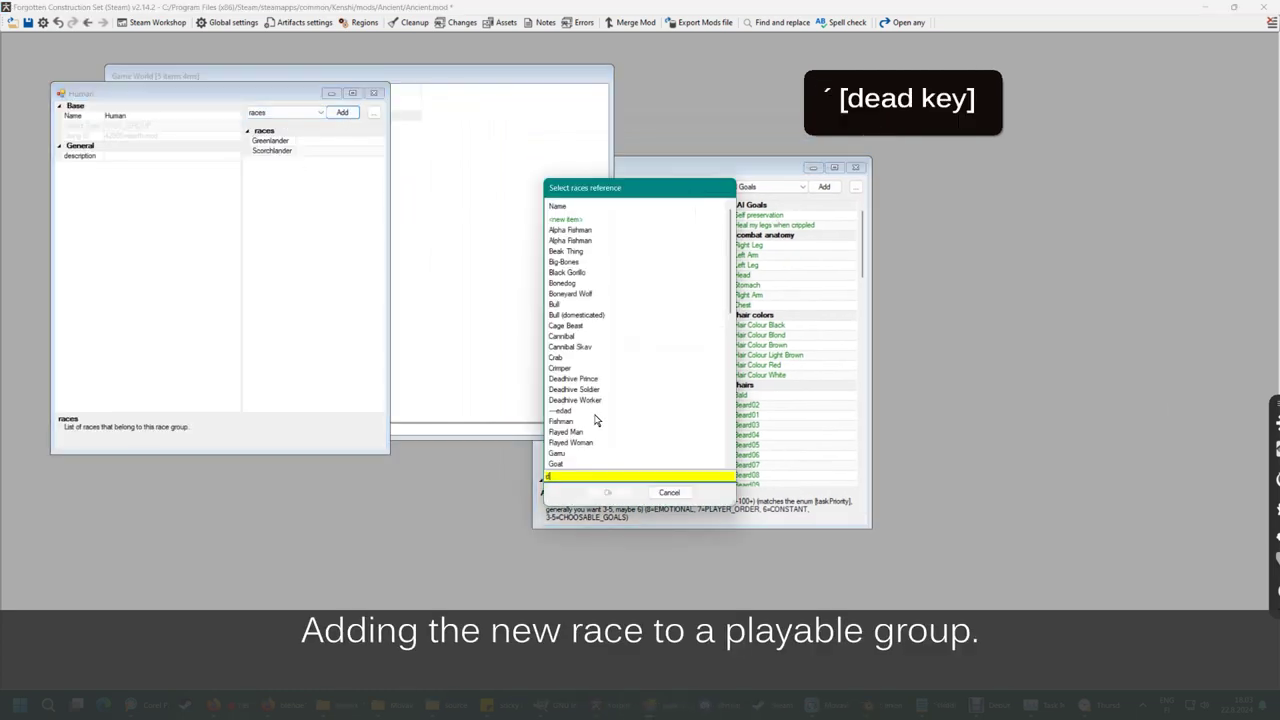
key(+)
key(BackSpace)
key(g)
click(598, 375)
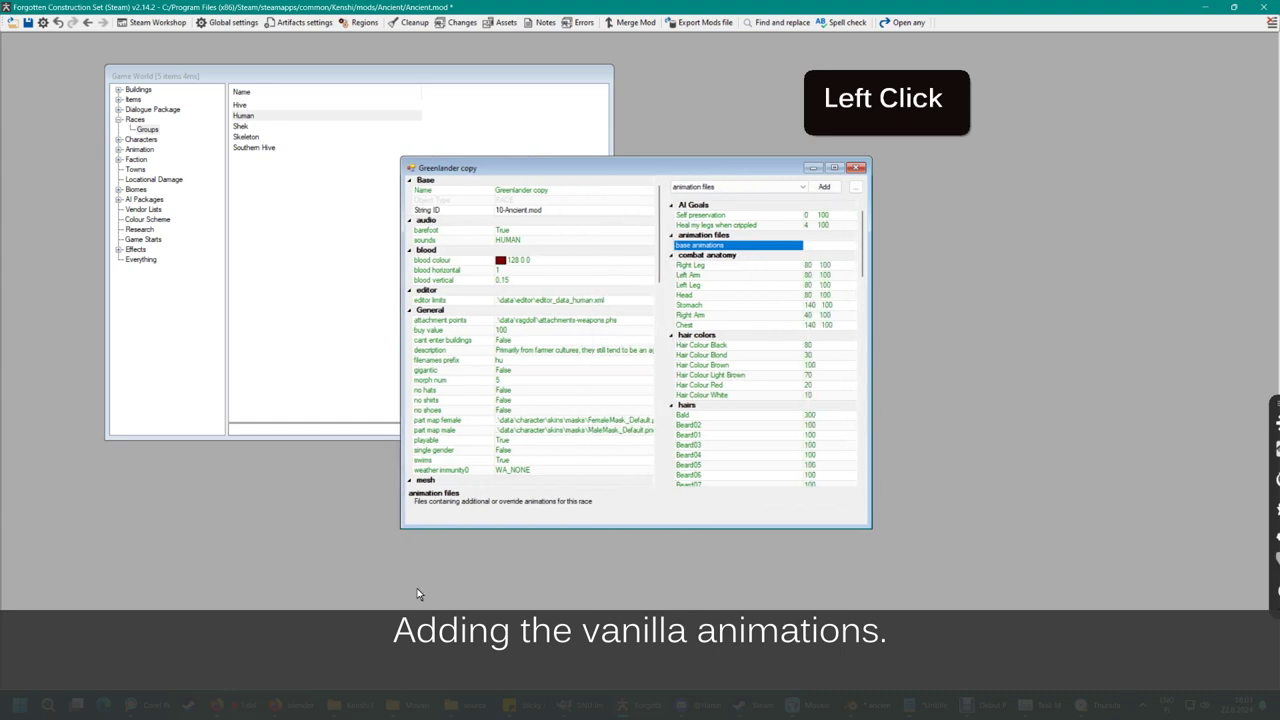
- Create a character folder in mods/Ancient with a meshes folder inside it
scroll(up, 3)
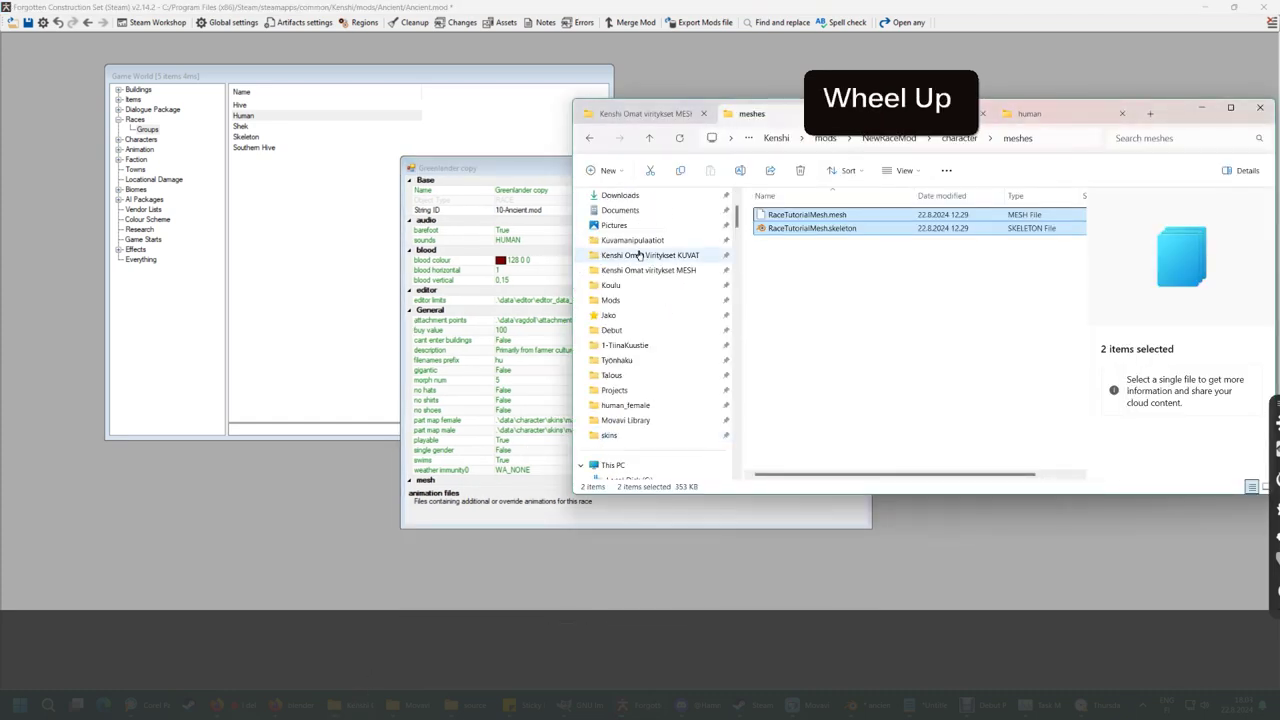
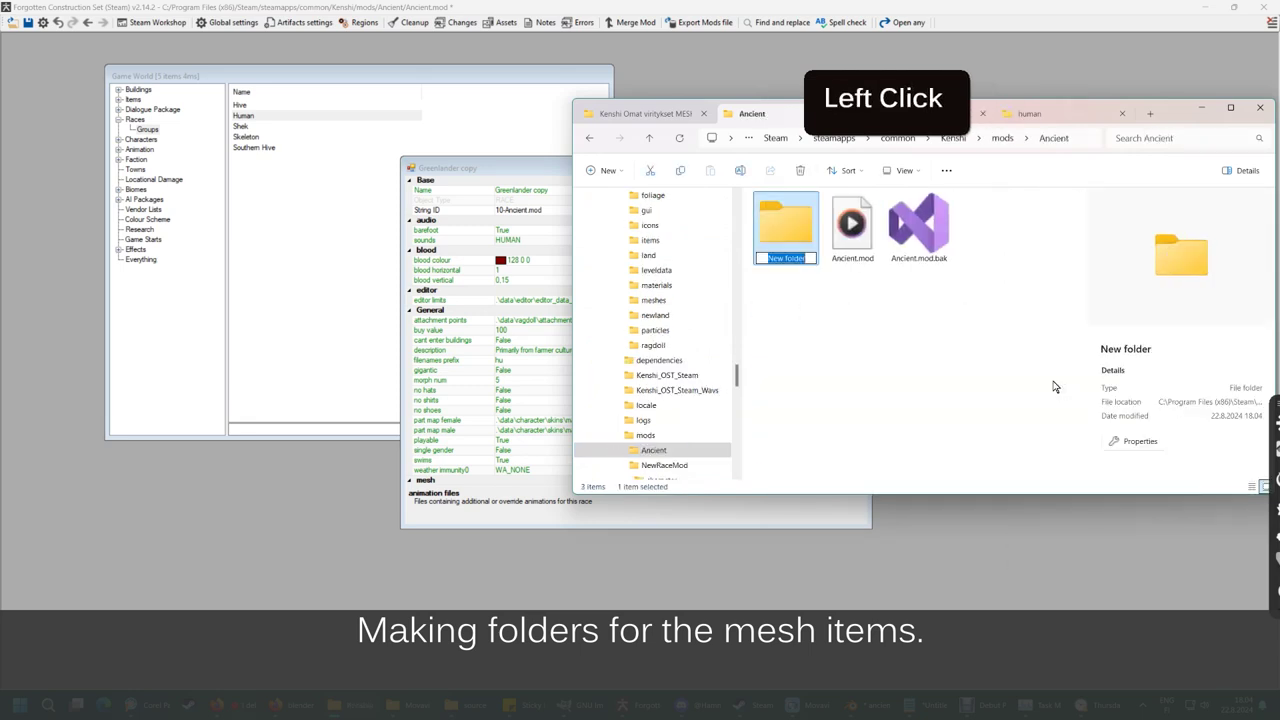
key(Return)
click(789, 229)
double_click(789, 229)
right_click(794, 298)
click(1047, 399)
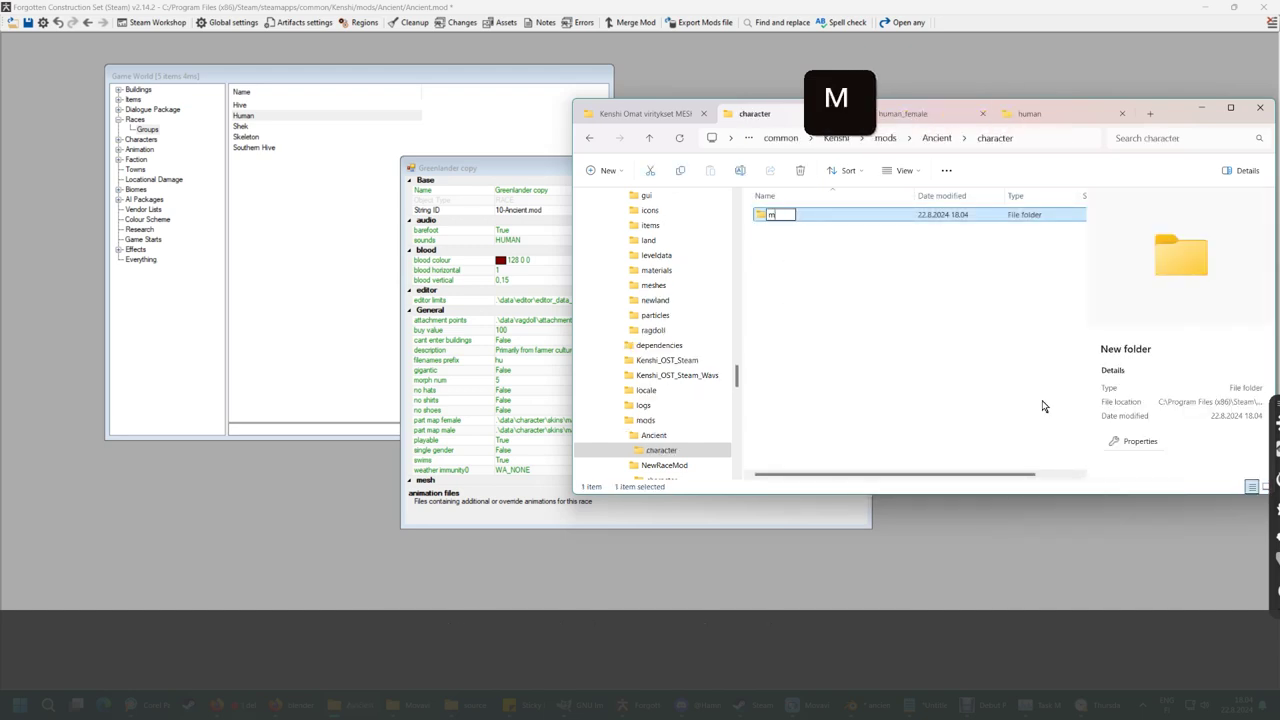
key(Return)
click(790, 212)
double_click(790, 212)
- Create the male_skeleton folder inside meshes and browse to the exported mesh files
right_click(798, 252)
click(1060, 355)
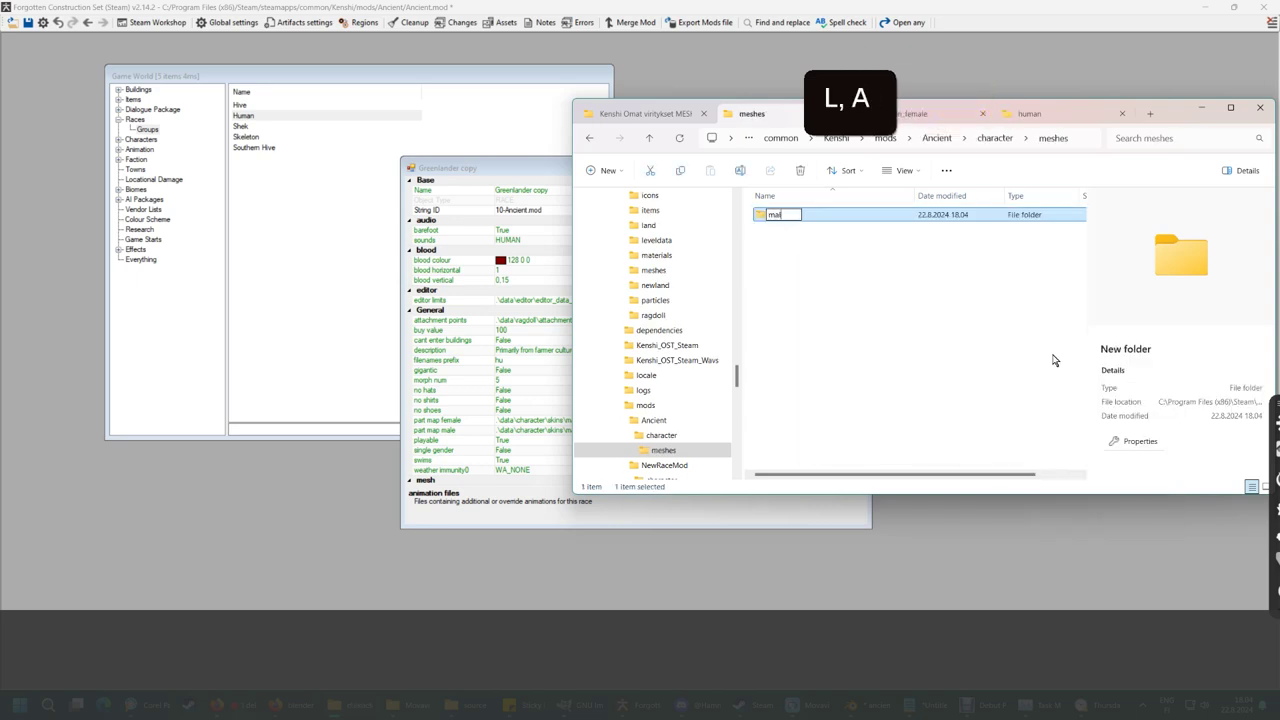
key(Return)
click(793, 216)
double_click(793, 216)
click(644, 106)
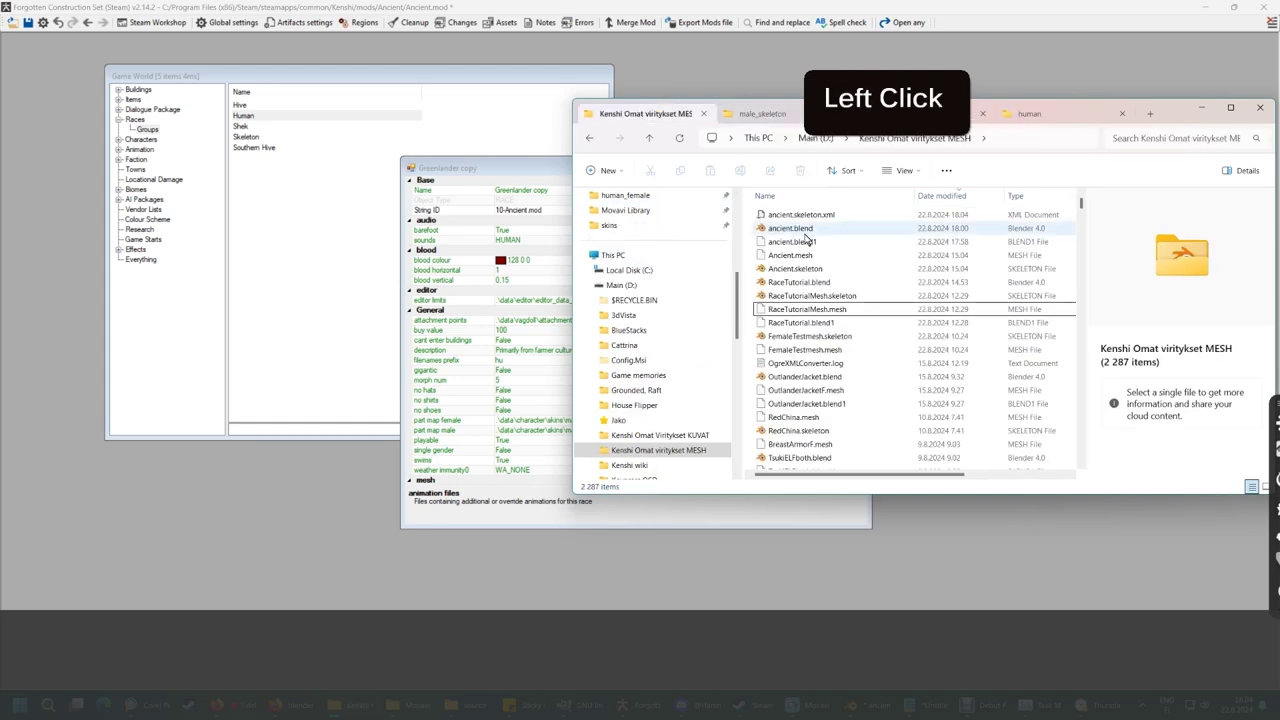
- Copy the exported Ancient race mesh files into the male_skeleton folder
double_click(934, 191)
click(831, 215)
right_click(810, 231)
click(849, 241)
click(771, 116)
right_click(818, 263)
click(835, 283)
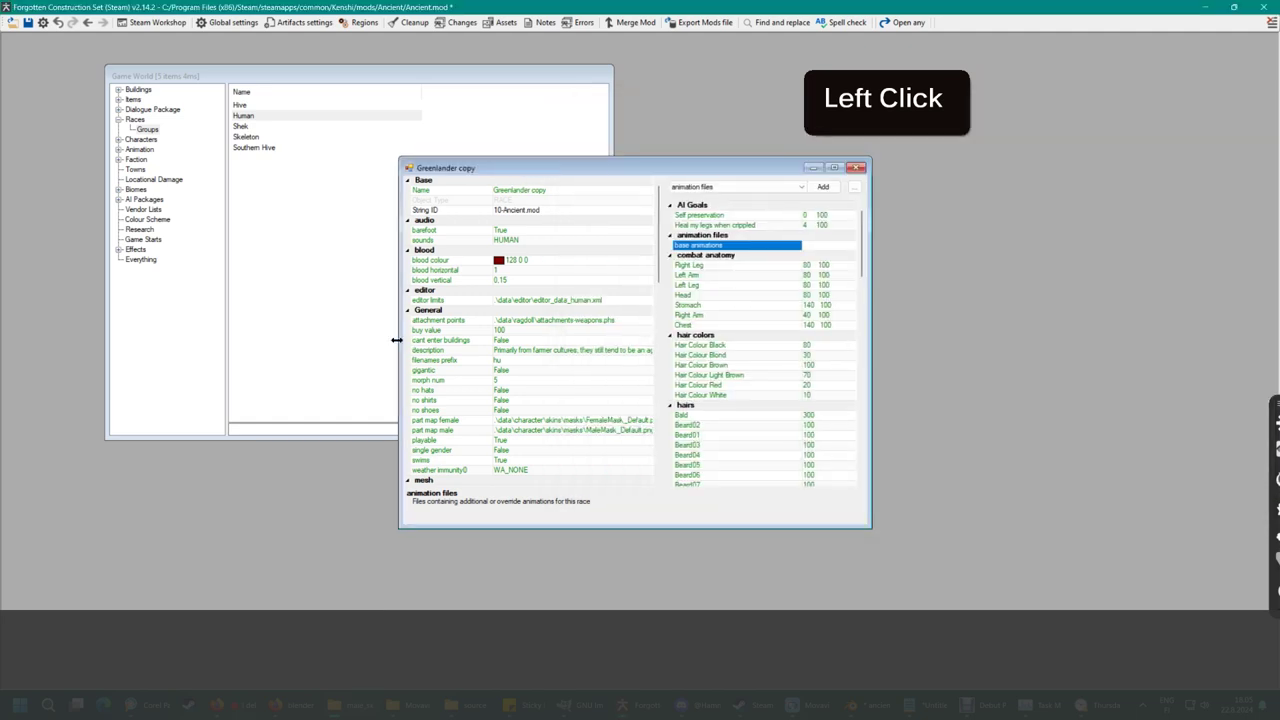
- Point the male mesh to /mods/Ancient/character/meshes/male_skeleton/Ancient.mesh and confirm
scroll(down, 3)
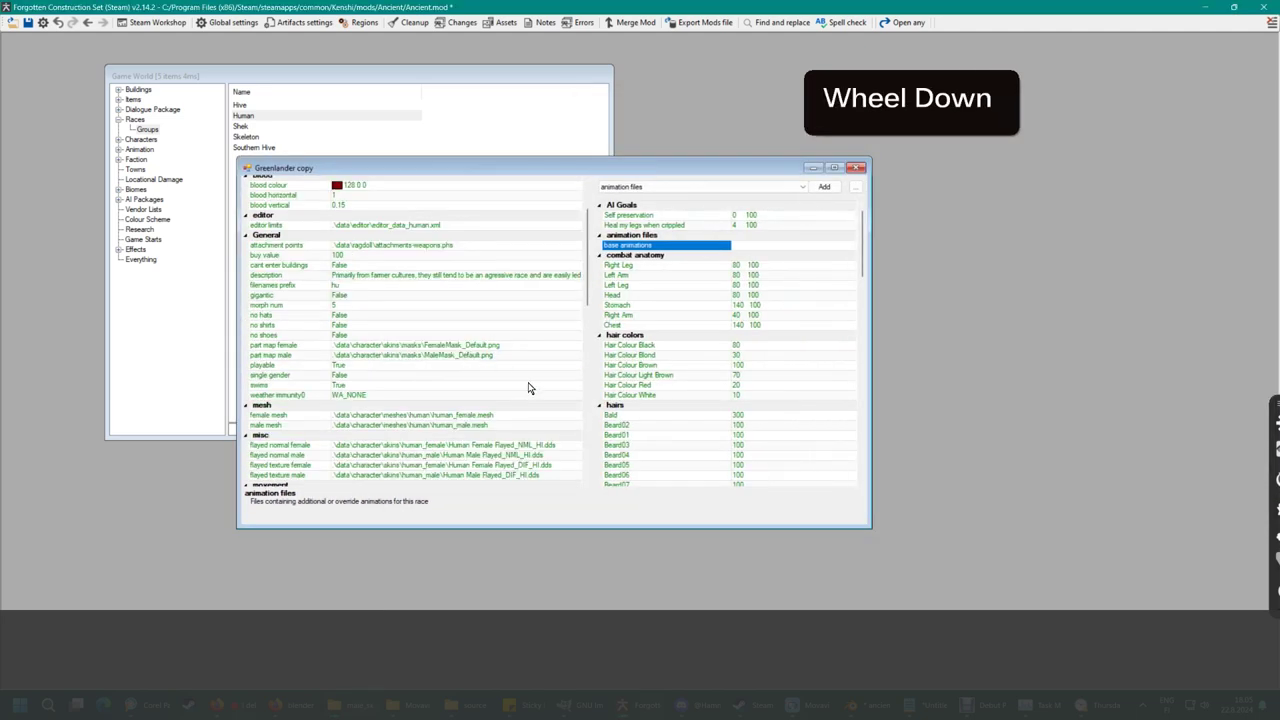
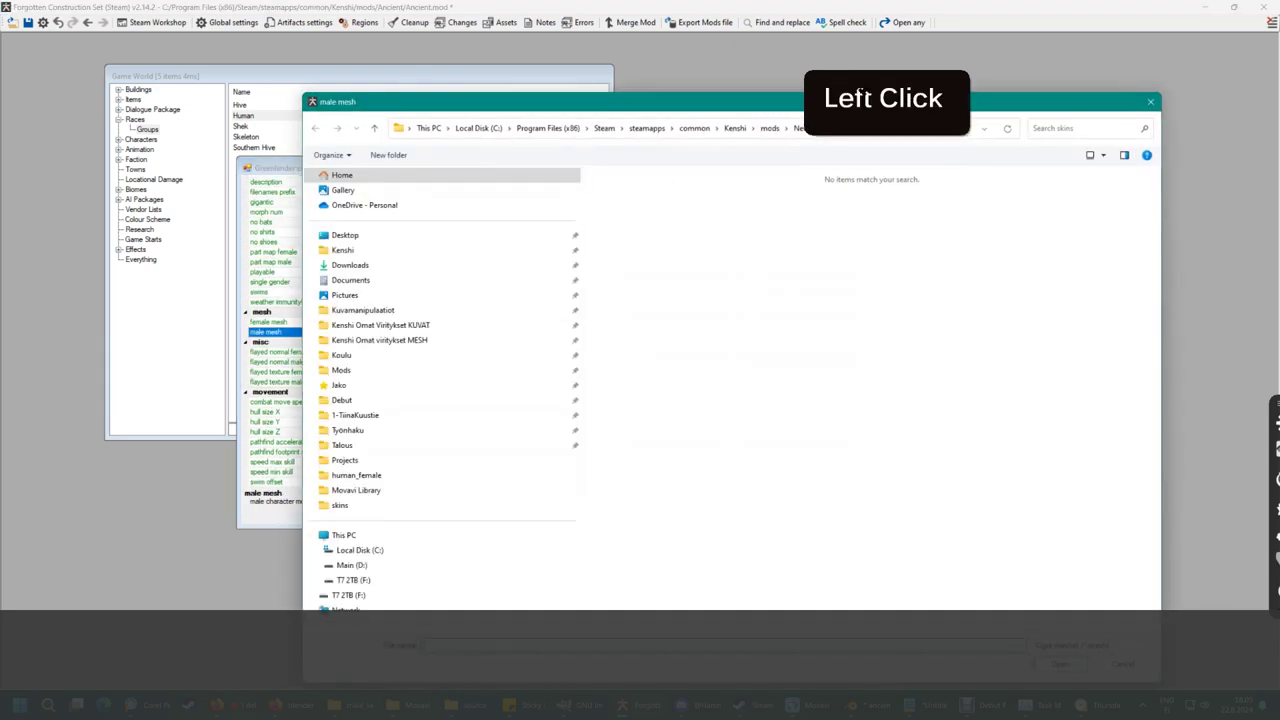
click(774, 125)
click(625, 194)
click(625, 194)
click(631, 192)
double_click(631, 192)
click(625, 194)
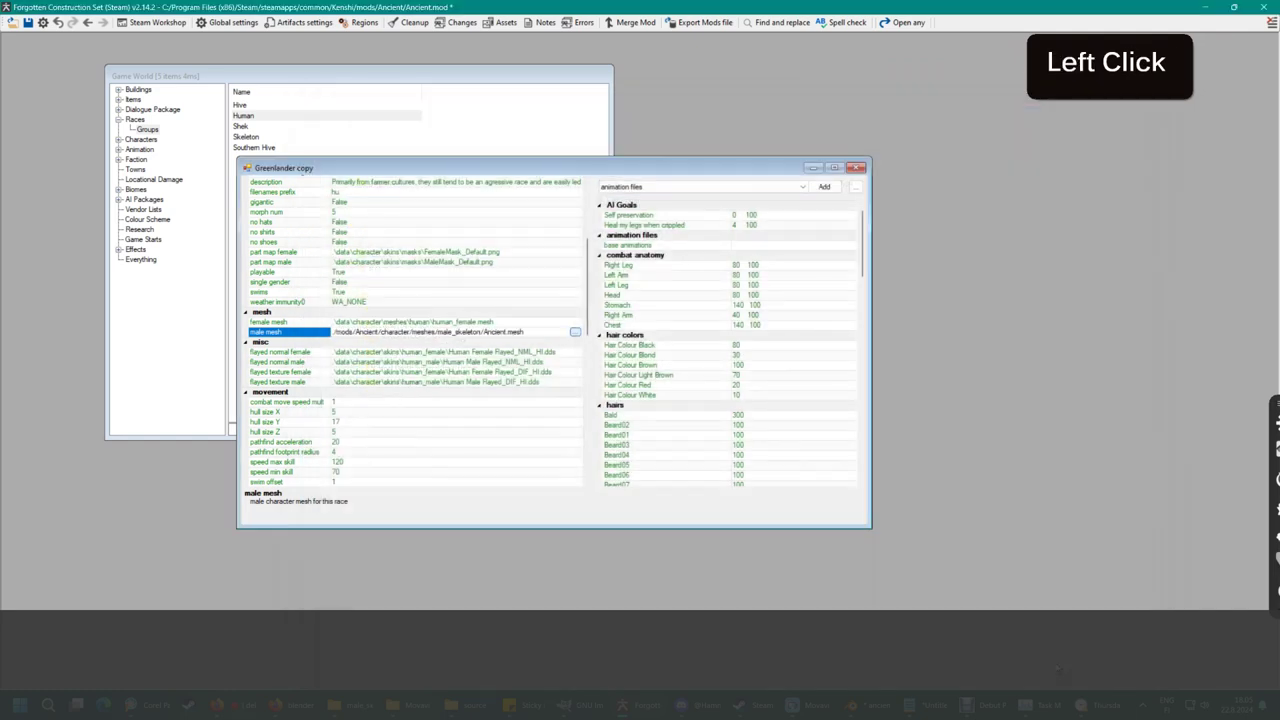
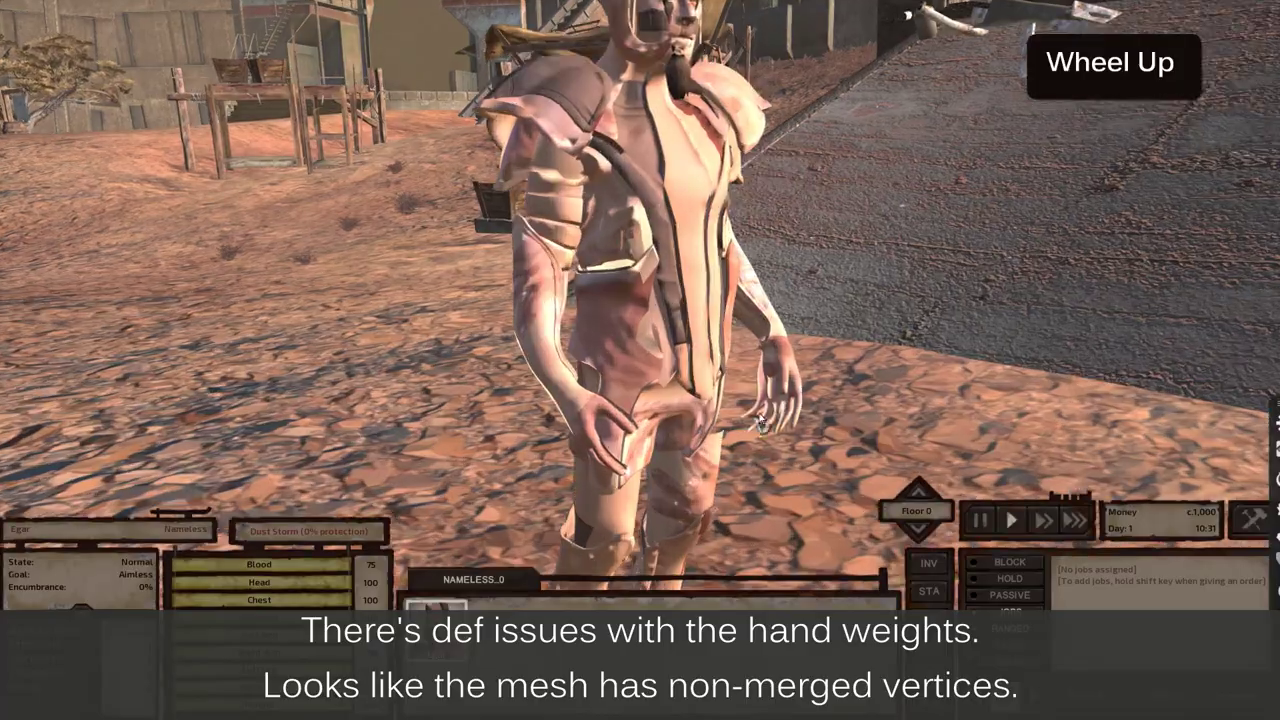
- Orbit the camera around the Ancient character to inspect the bent arms and hand weights
middle_click(774, 445)
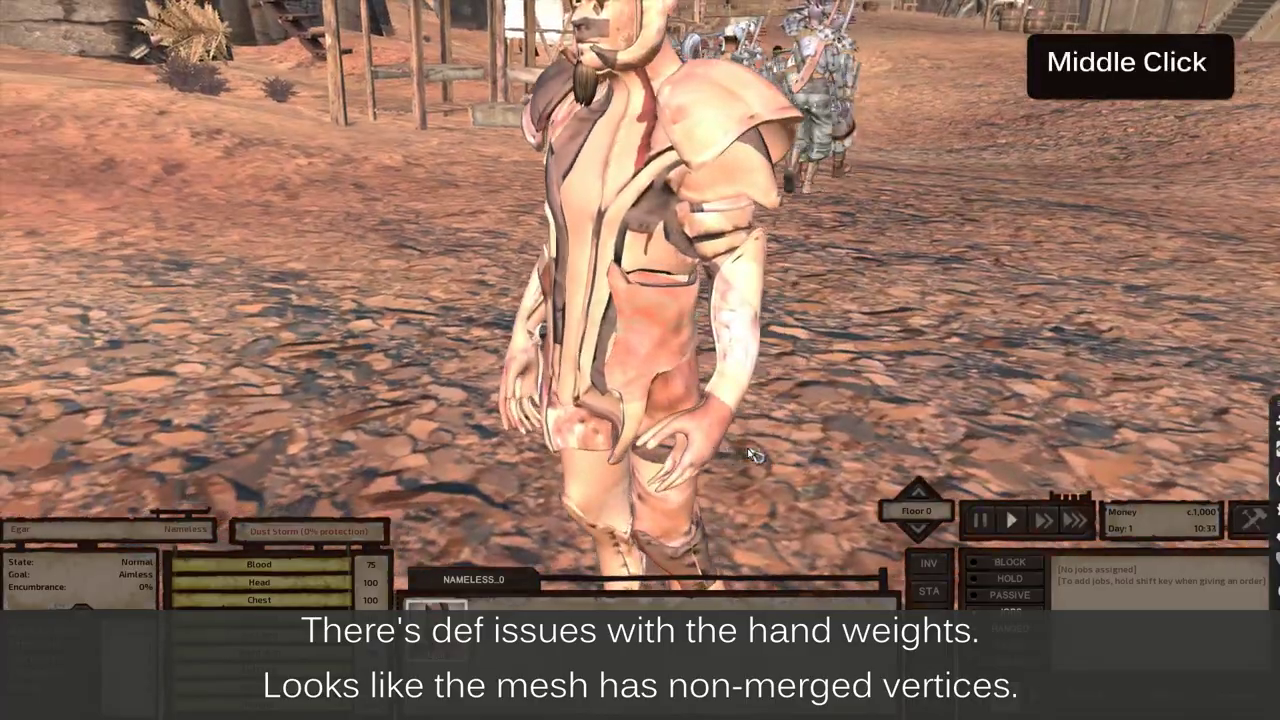
middle_click(479, 421)
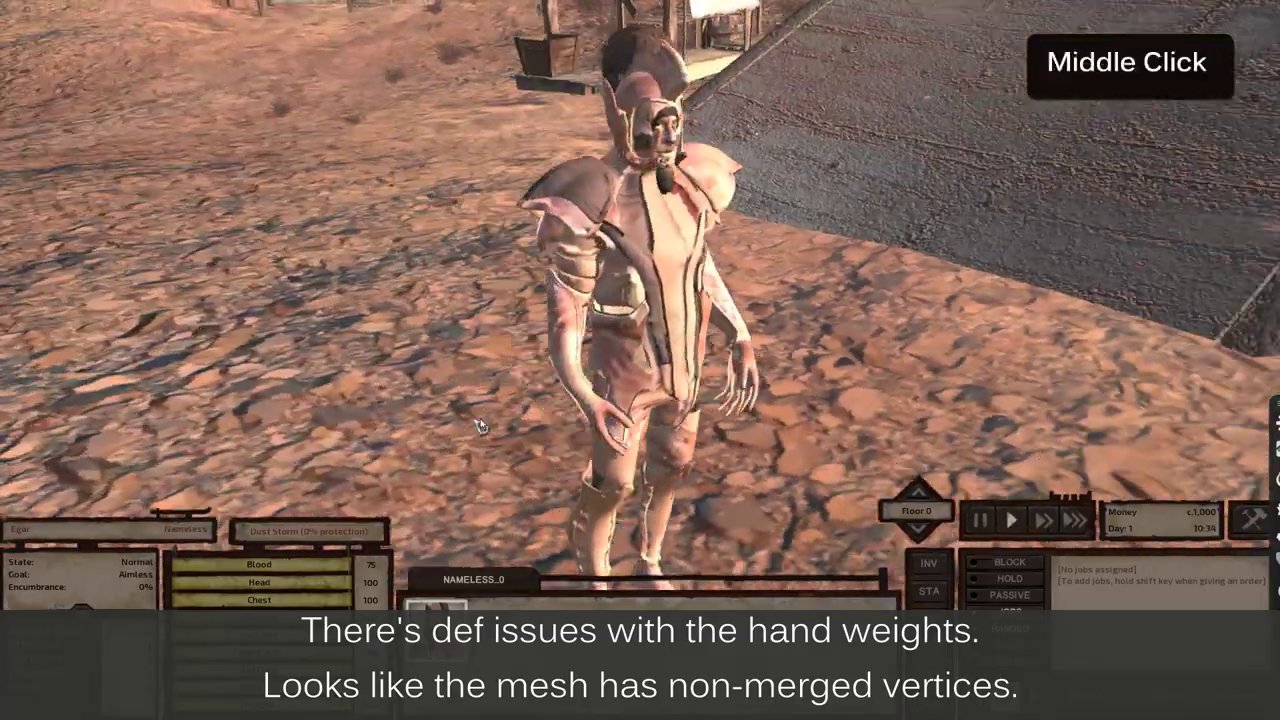
key(Escape)
click(642, 410)
click(612, 399)
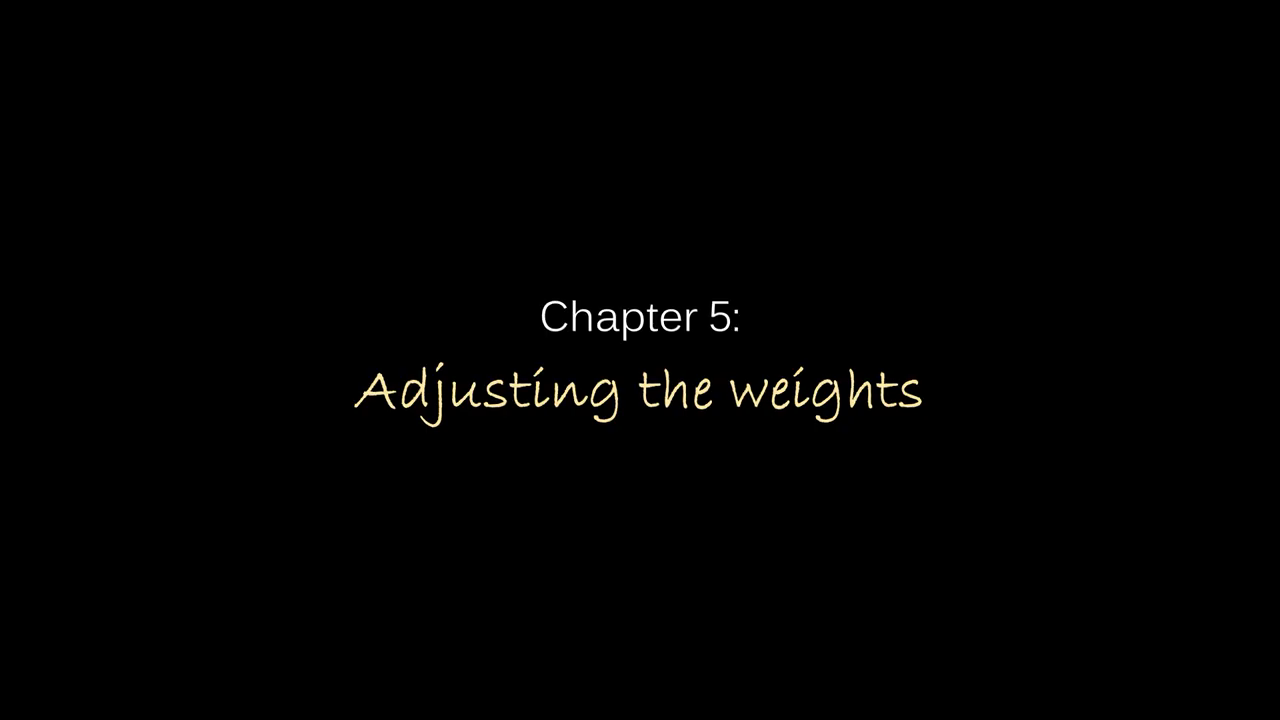
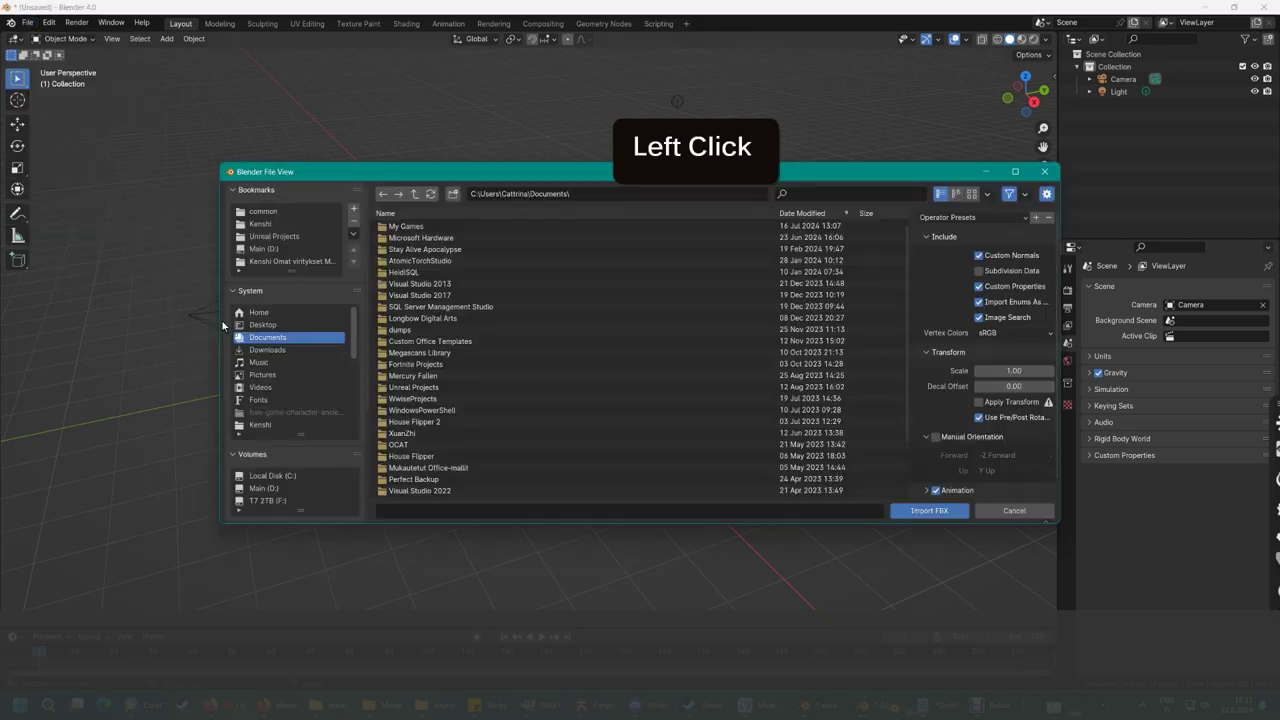
- Import AncientFightingIdle.fbx and select its armature in the viewport
double_click(432, 229)
click(412, 242)
double_click(412, 242)
click(423, 225)
middle_click(449, 349)
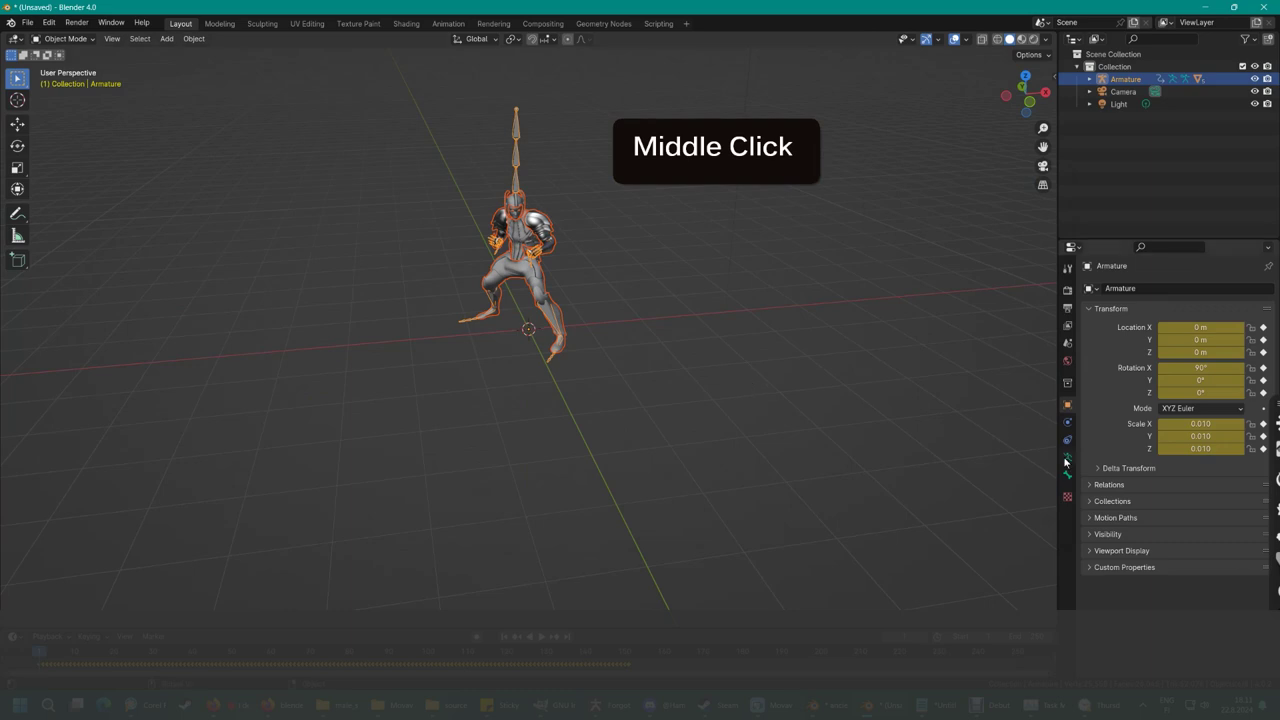
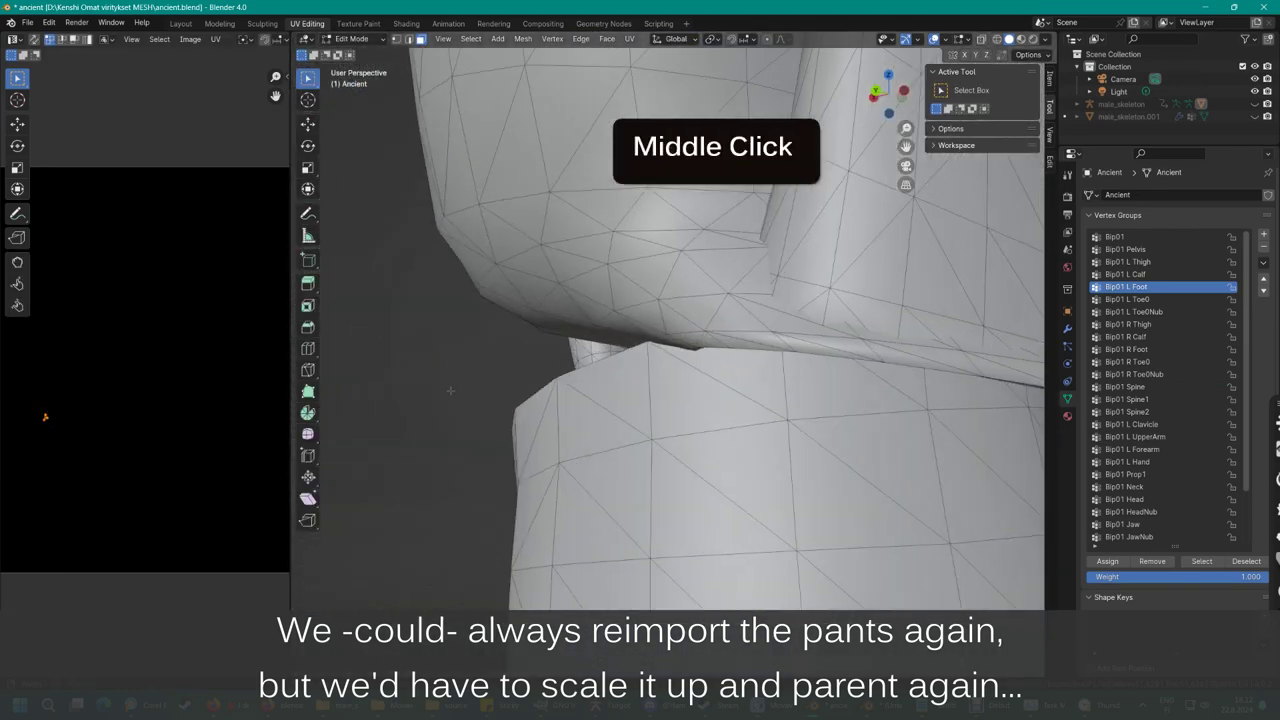
- Select the stray pants vertices along the gapping waist seam
scroll(down, 3)
middle_click(306, 76)
scroll(up, 3)
scroll(down, 3)
middle_click(306, 76)
scroll(up, 3)
middle_click(306, 76)
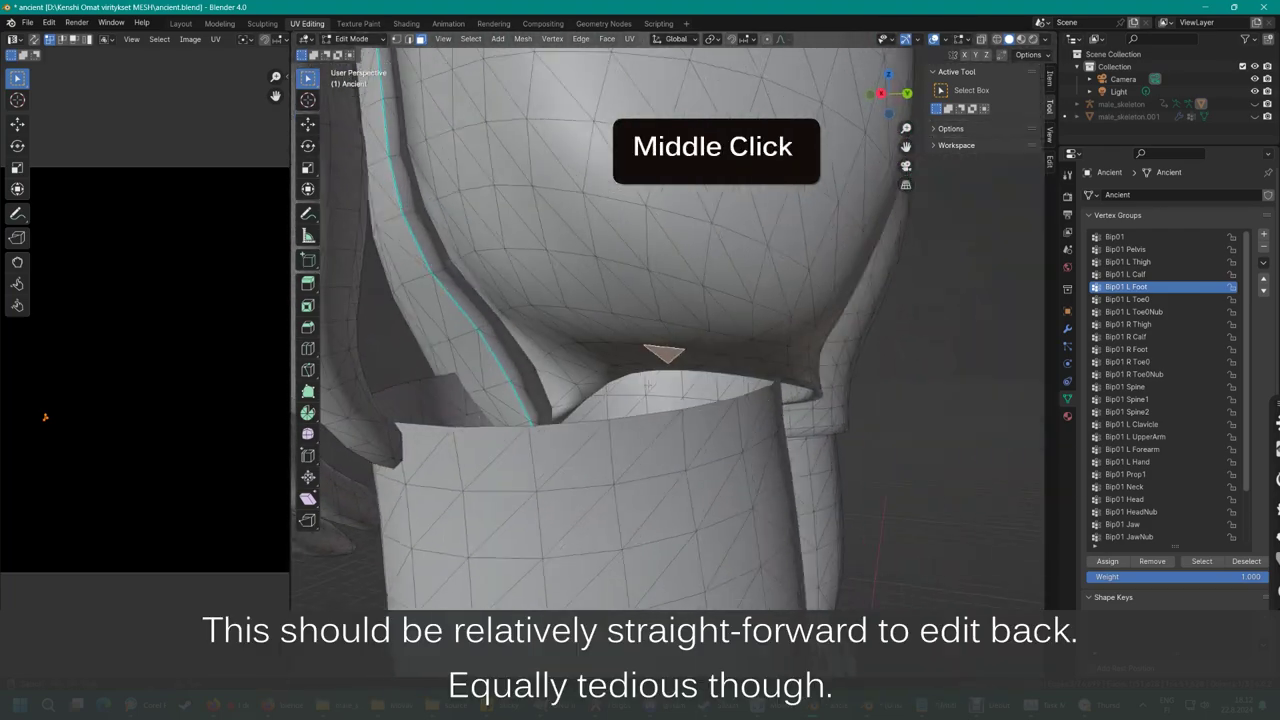
scroll(up, 3)
middle_click(306, 76)
click(306, 76)
click(306, 76)
middle_click(306, 76)
click(306, 76)
click(306, 76)
scroll(down, 3)
middle_click(306, 76)
click(306, 76)
middle_click(306, 76)
click(306, 76)
scroll(down, 3)
middle_click(306, 76)
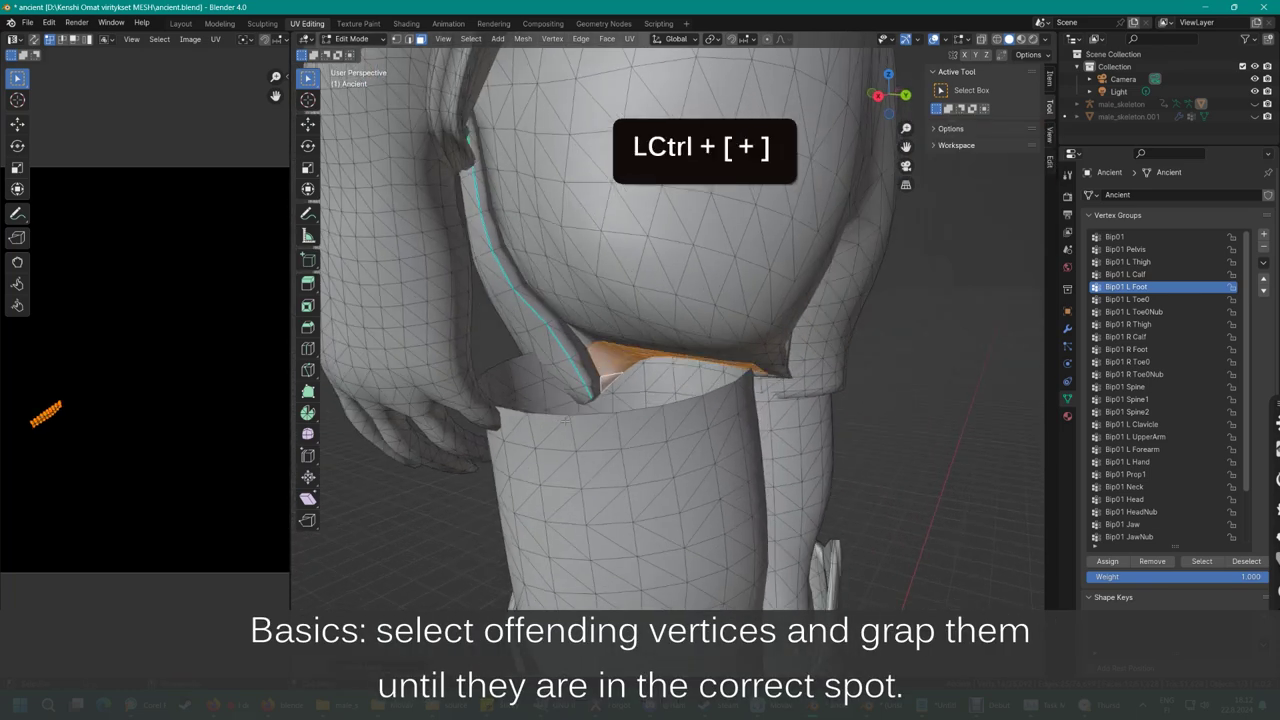
- Grab the selected seam vertices back into place and check the seam around the legs
key(g)
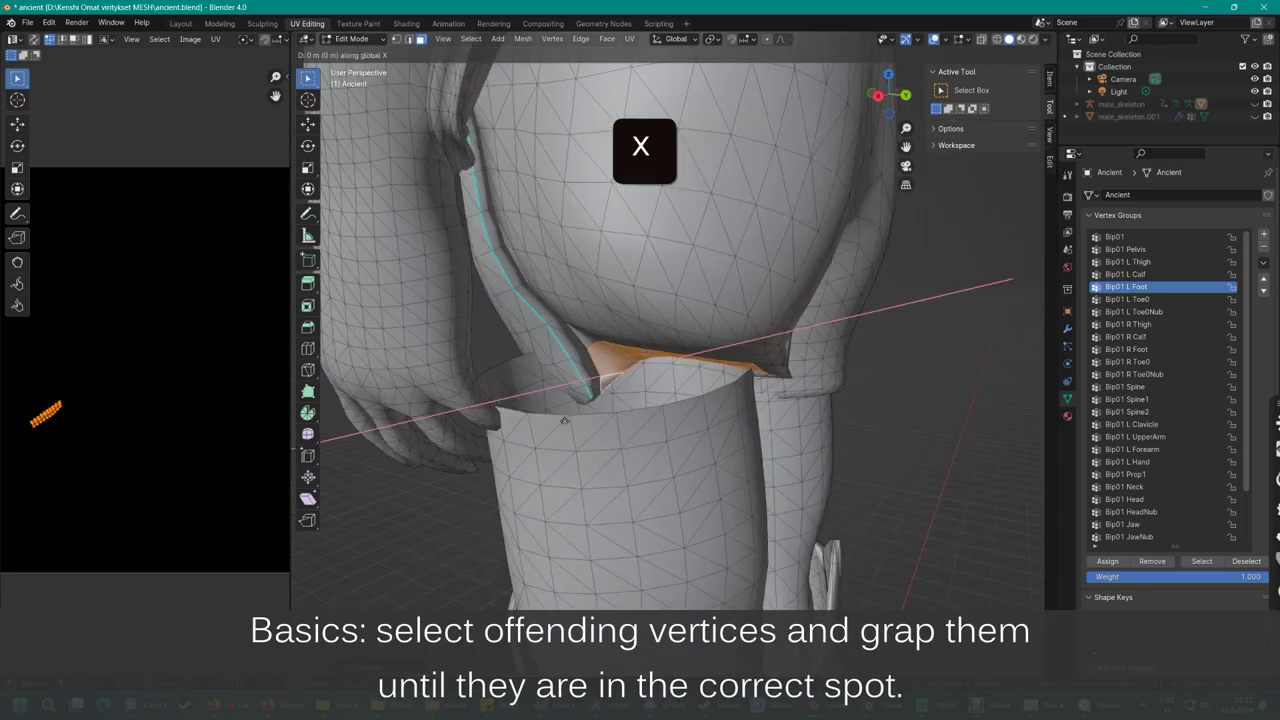
click(306, 76)
middle_click(306, 76)
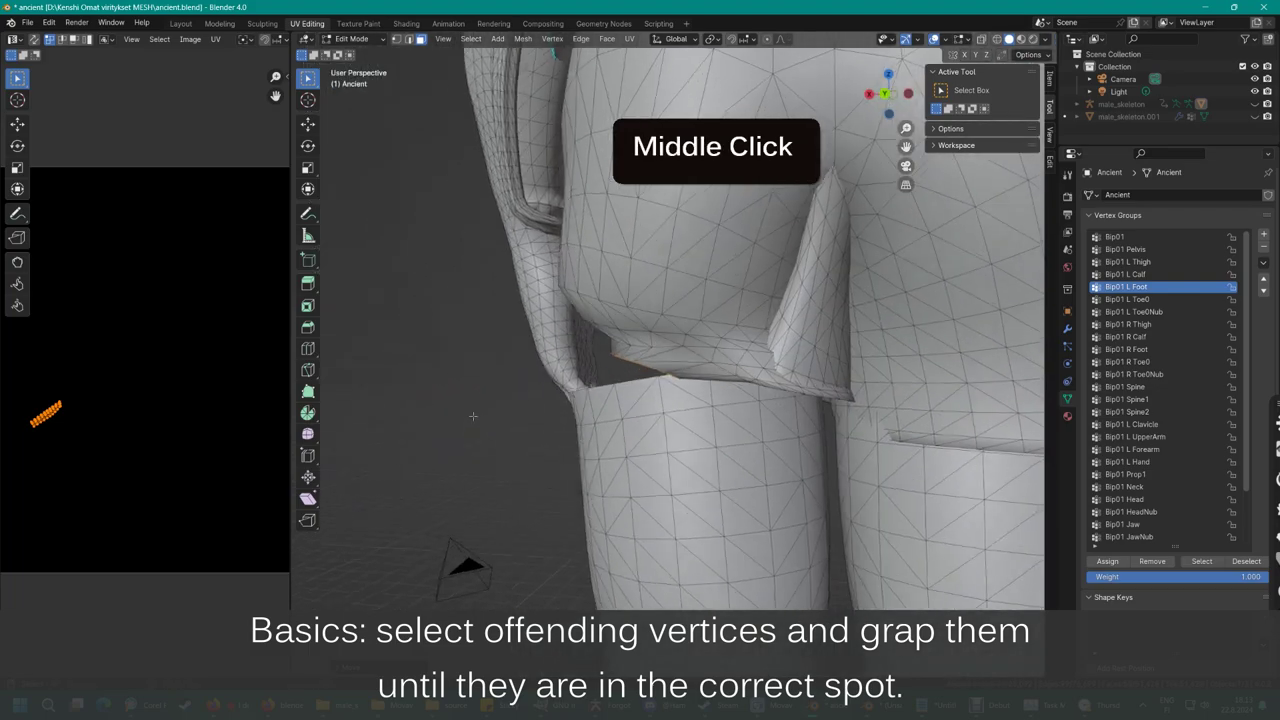
key(ctrl+z)
middle_click(306, 76)
key(ctrl+z)
scroll(up, 3)
middle_click(306, 76)
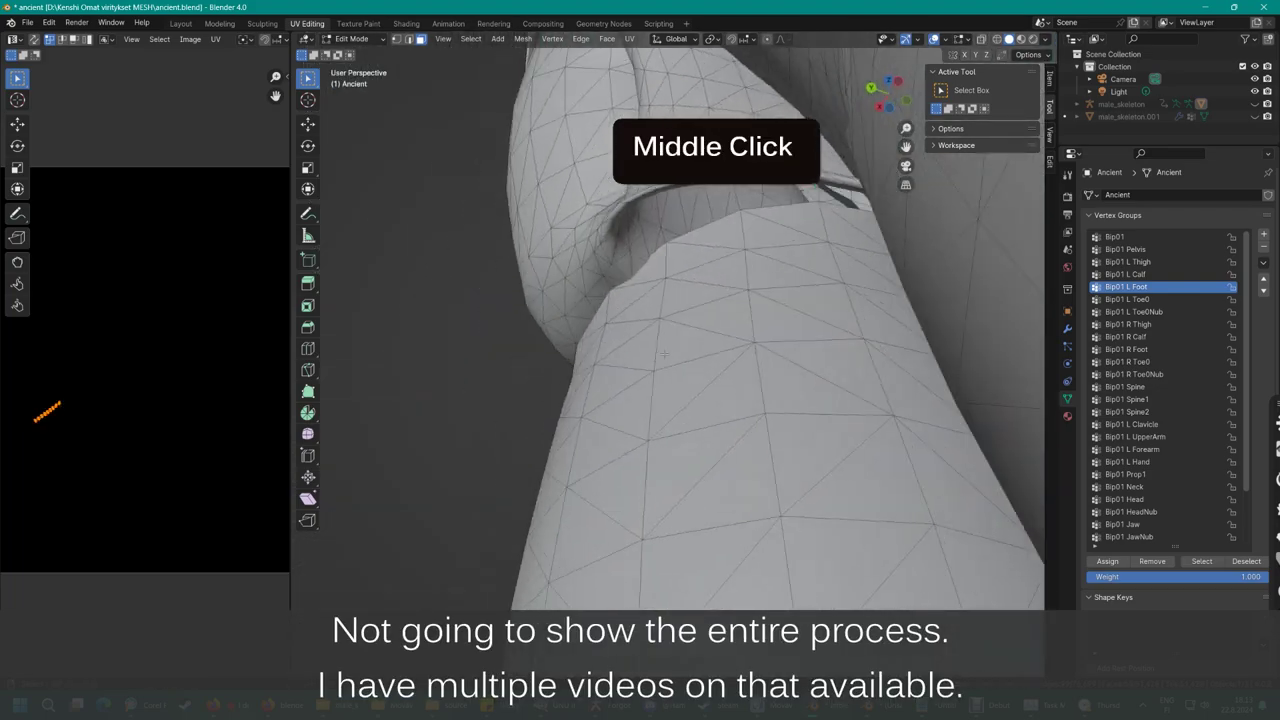
scroll(down, 3)
middle_click(306, 76)
scroll(down, 3)
middle_click(306, 76)
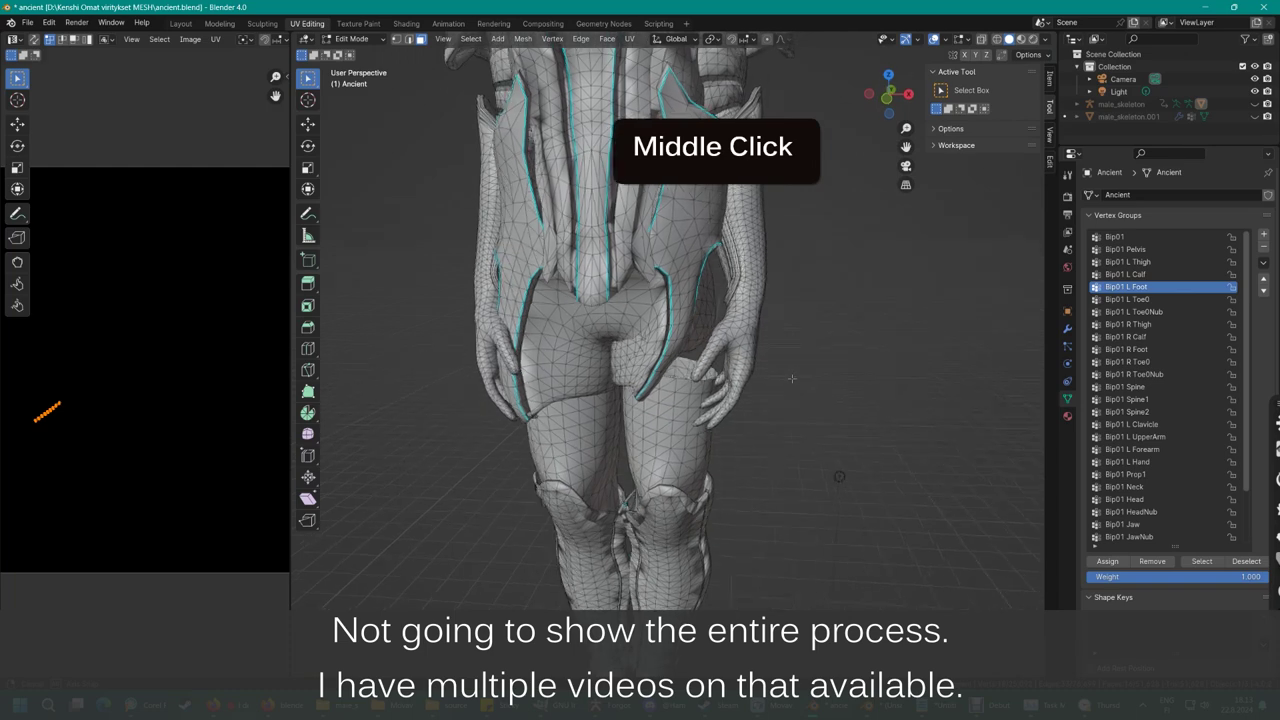
- Select the whole Ancient mesh ready for smoothing its normals
scroll(down, 3)
middle_click(306, 76)
key(a)
click(306, 76)
middle_click(306, 76)
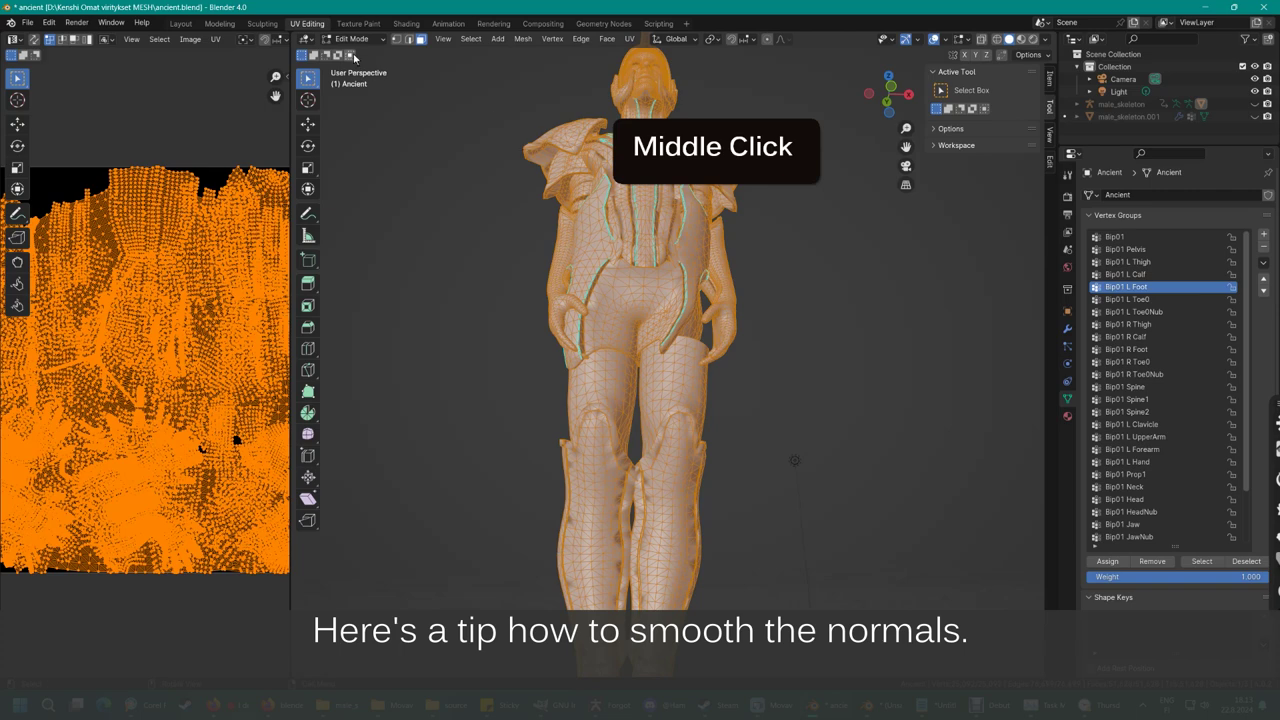
- View the mesh shading in Object Mode, then return to Edit Mode on the body
click(351, 41)
double_click(306, 76)
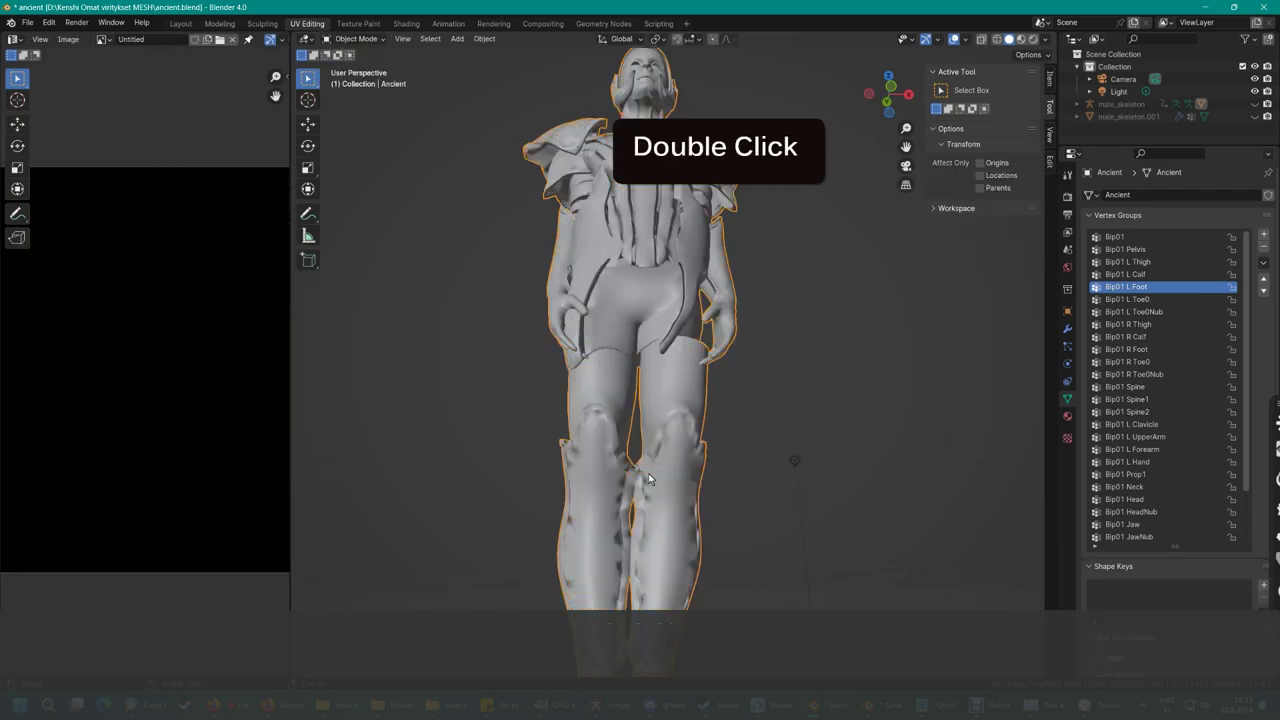
click(356, 42)
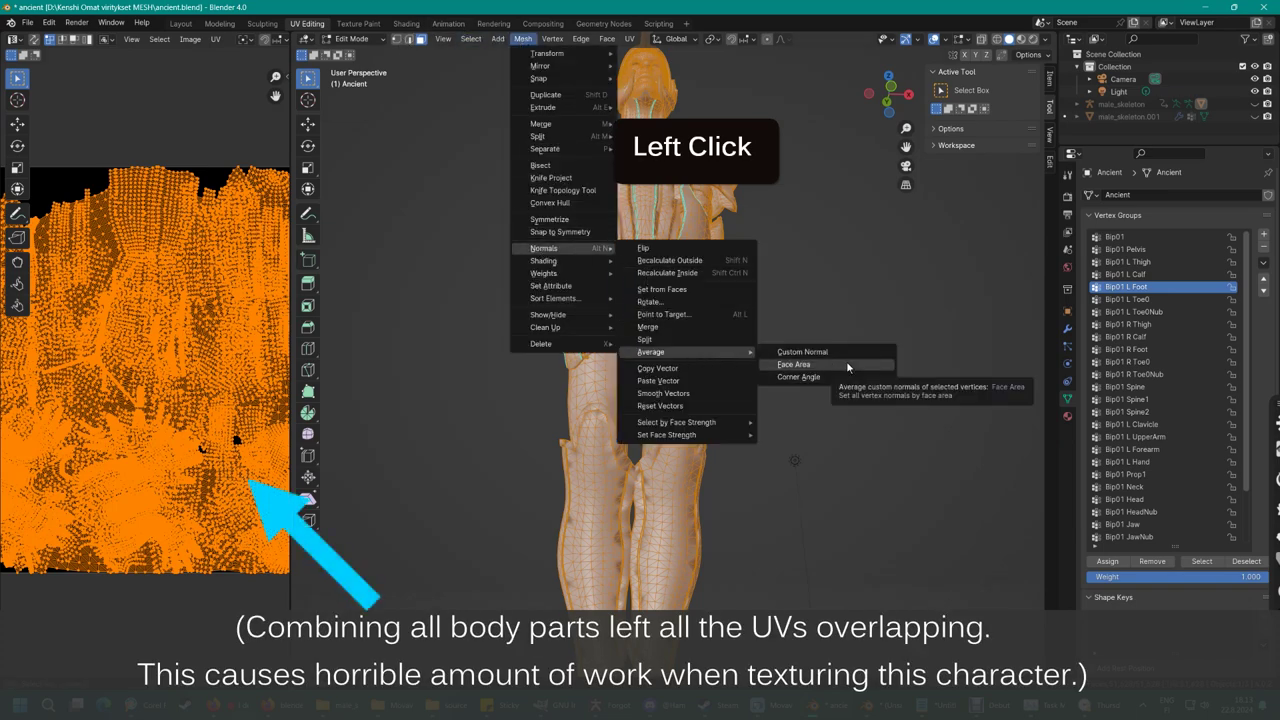
scroll(up, 3)
middle_click(306, 76)
scroll(down, 3)
middle_click(306, 76)
middle_click(306, 76)
- Average the mesh's custom normals by face area and inspect the smoothed shading
click(350, 44)
middle_click(221, 39)
scroll(up, 3)
middle_click(221, 39)
scroll(down, 3)
middle_click(221, 39)
- Switch the Ancient mesh into Weight Paint mode and inspect the body
click(221, 39)
middle_click(221, 39)
scroll(up, 3)
middle_click(221, 39)
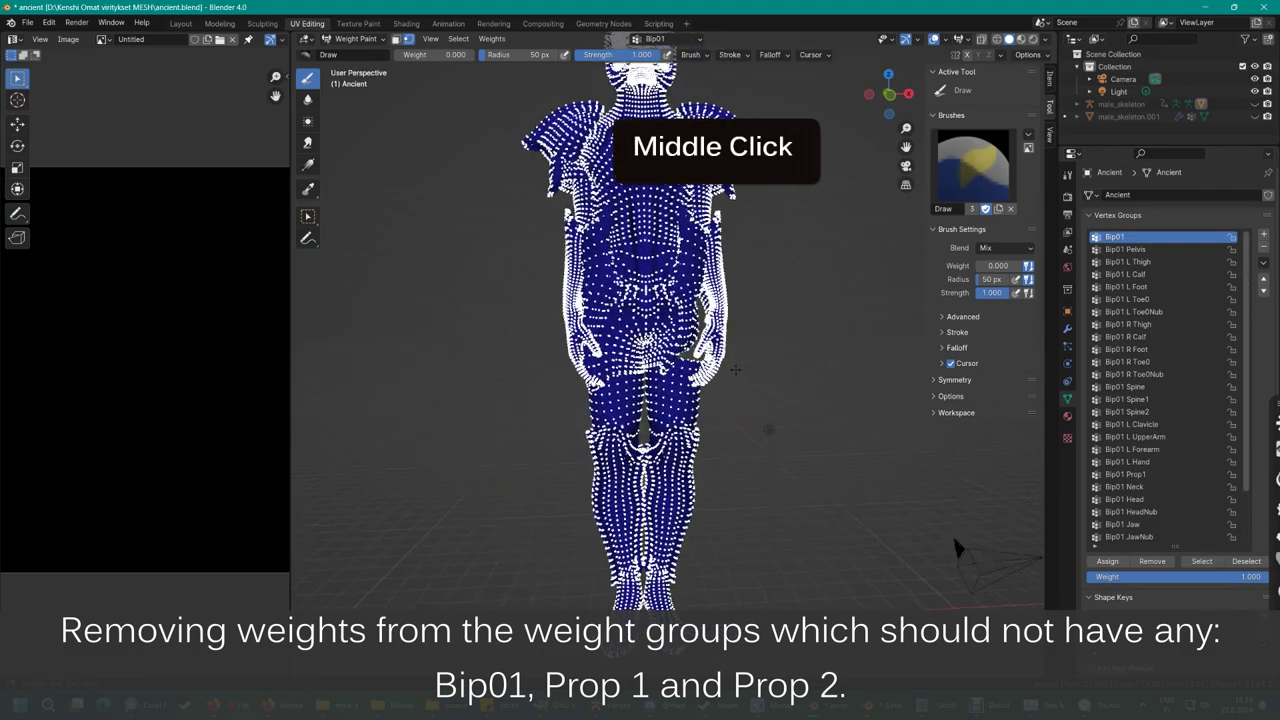
scroll(down, 3)
middle_click(221, 39)
scroll(up, 3)
middle_click(221, 39)
- Select the unwanted Bip01 group and paint weight 0.0 over the body to erase it
click(221, 39)
scroll(down, 3)
middle_click(221, 39)
scroll(up, 3)
middle_click(221, 39)
middle_click(221, 39)
click(221, 39)
scroll(down, 3)
scroll(up, 3)
middle_click(221, 39)
scroll(down, 3)
click(221, 39)
middle_click(221, 39)
- Select the Bip01 R Thigh group and repaint its weights around the right thigh
double_click(221, 39)
middle_click(221, 39)
middle_click(221, 39)
click(221, 39)
middle_click(221, 39)
click(221, 39)
middle_click(221, 39)
click(221, 39)
middle_click(221, 39)
double_click(221, 39)
middle_click(221, 39)
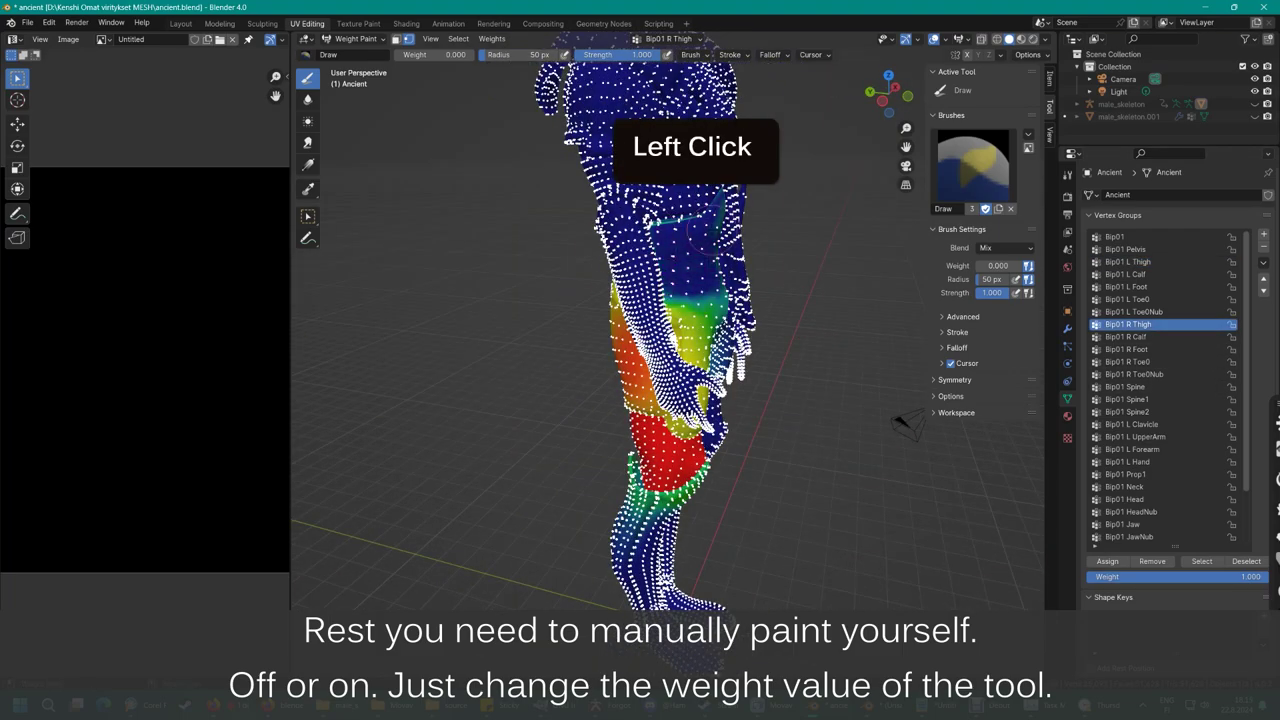
middle_click(221, 39)
middle_click(221, 39)
click(221, 39)
middle_click(221, 39)
double_click(221, 39)
middle_click(221, 39)
middle_click(221, 39)
click(221, 39)
middle_click(221, 39)
click(221, 39)
middle_click(221, 39)
scroll(down, 3)
middle_click(221, 39)
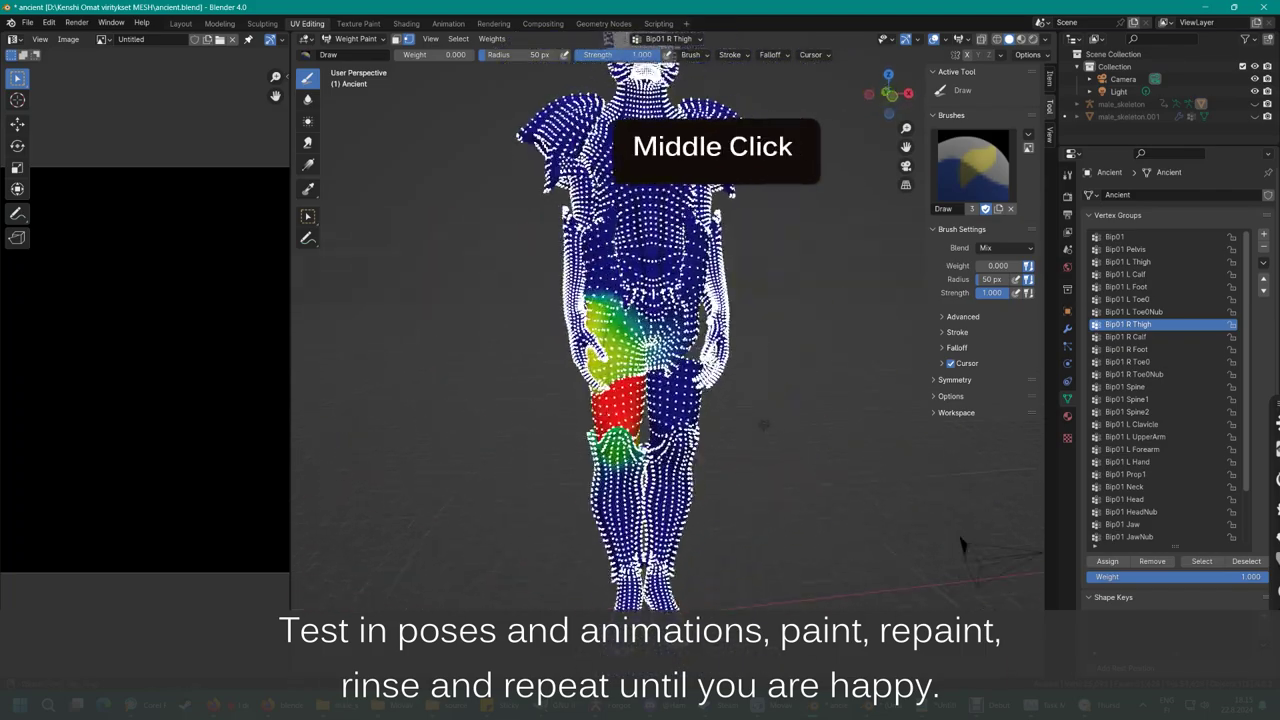
scroll(up, 3)
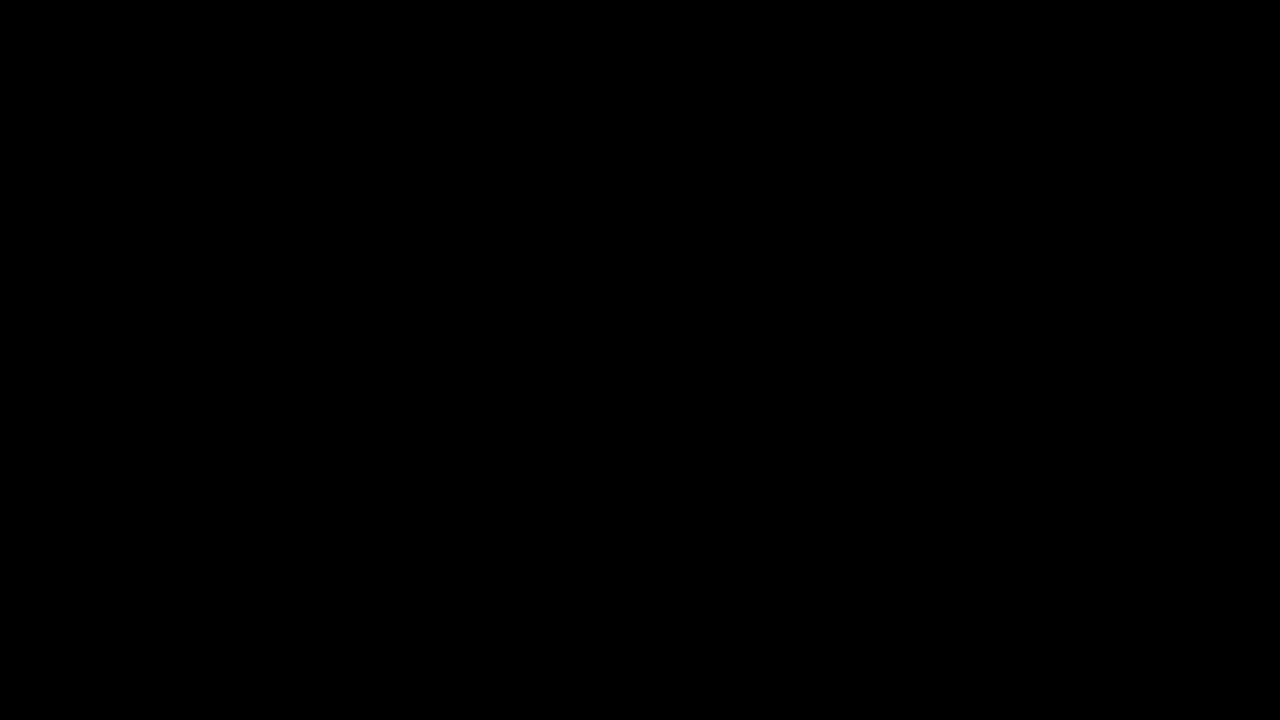